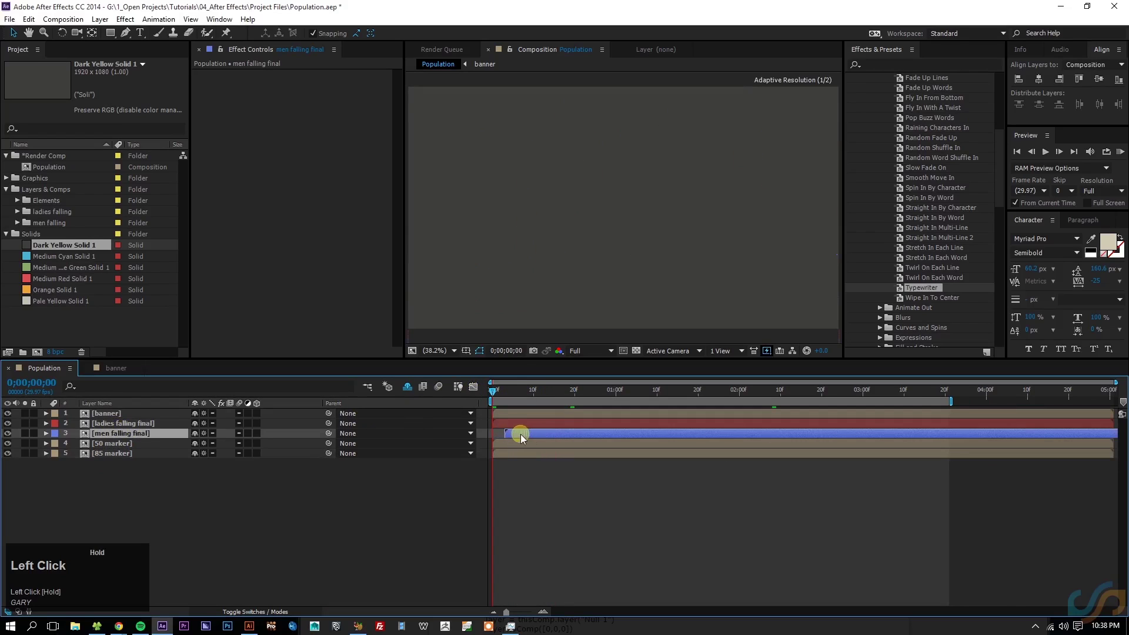
# Step: Trim the ladies falling final layer's in point to 0;00;01;00, then scrub on to about 1;10
pyautogui.press('ctrl+z')
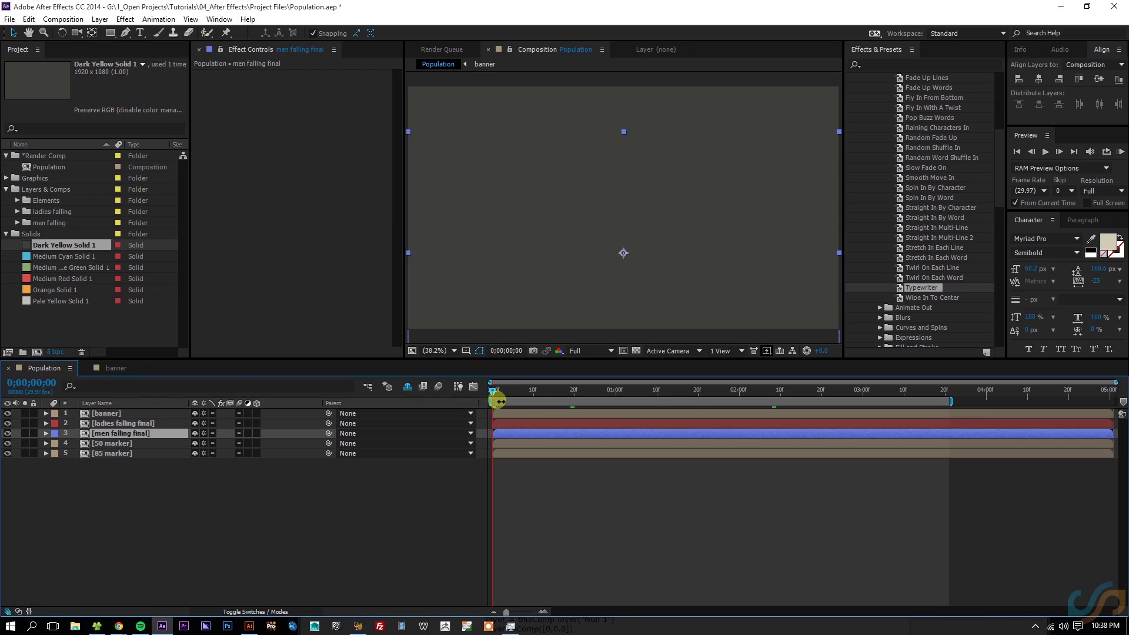
pyautogui.moveTo(513, 396); pyautogui.dragTo(509, 425)
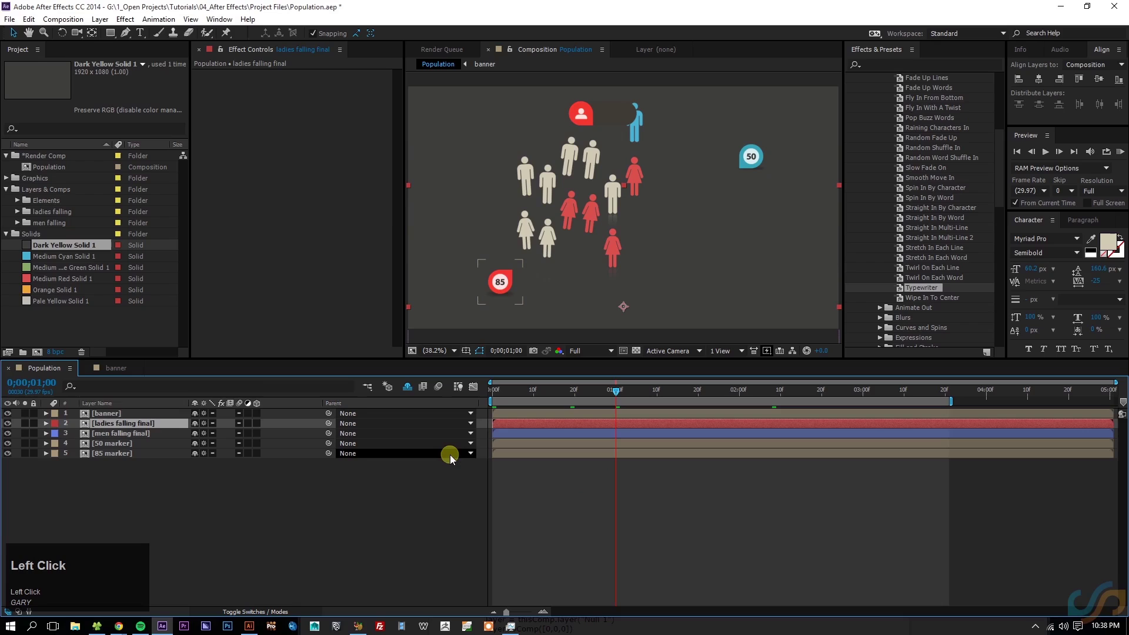
pyautogui.press('[')
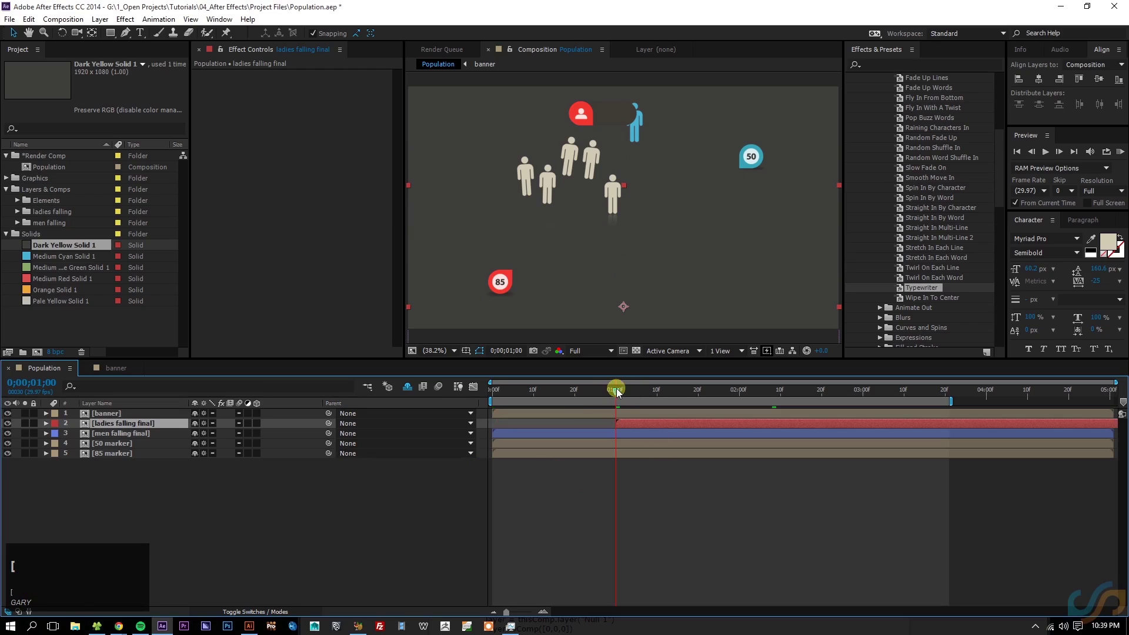
pyautogui.moveTo(622, 393); pyautogui.dragTo(109, 447)
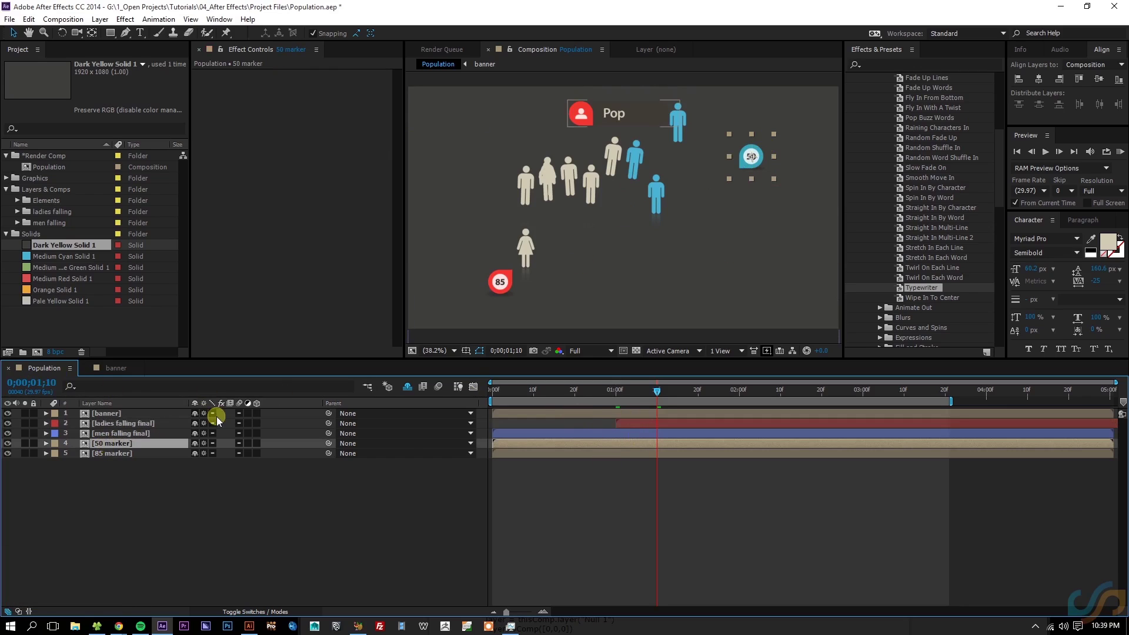
# Step: Trim in points so the 50 marker starts at 1;10, the 85 marker at 2;10 and the banner at 2;20
pyautogui.press('[')
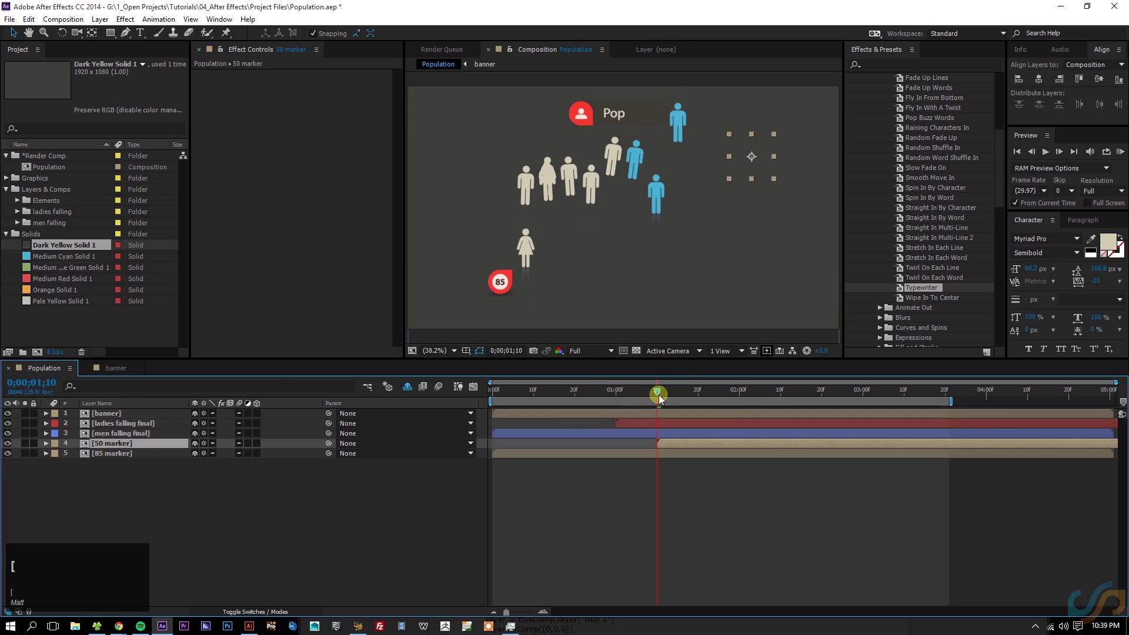
pyautogui.moveTo(648, 395); pyautogui.dragTo(128, 461)
pyautogui.press('[')
pyautogui.moveTo(786, 394); pyautogui.dragTo(729, 413)
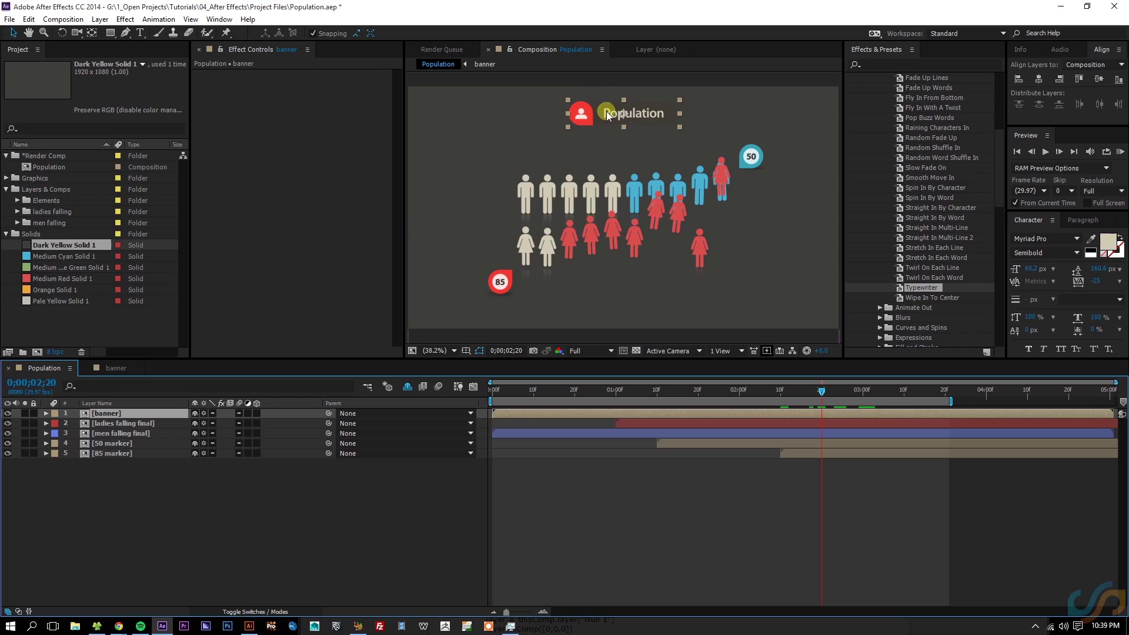
pyautogui.press('[')
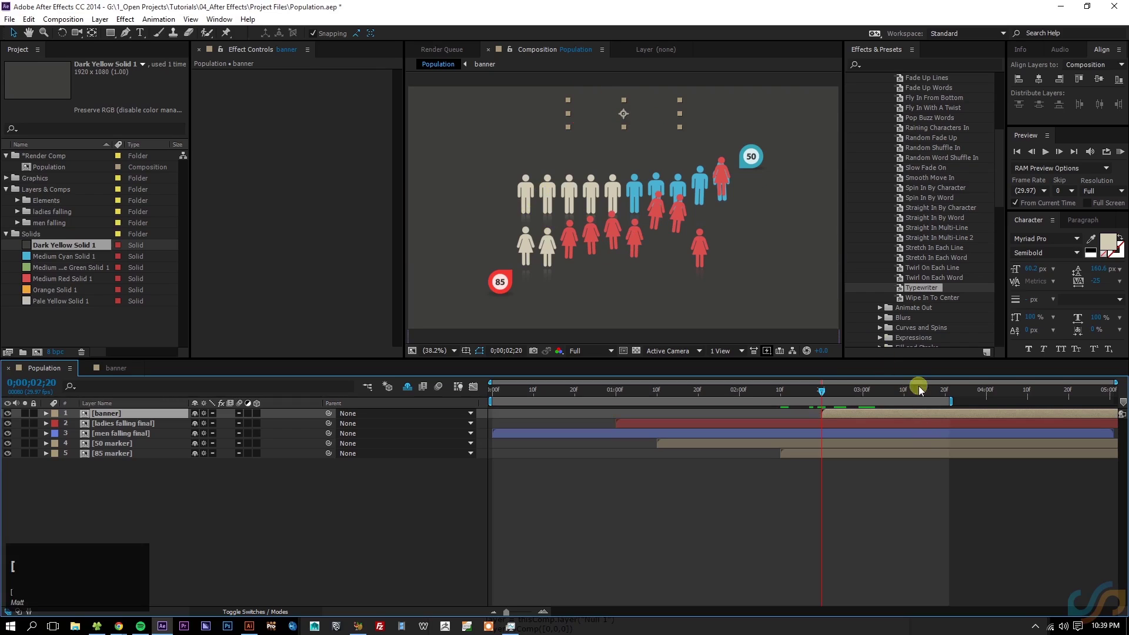
# Step: Scrub to the end of the Population comp, set the work area end there and start a preview
pyautogui.moveTo(834, 392); pyautogui.dragTo(1002, 407)
pyautogui.press('-')
pyautogui.moveTo(1012, 508); pyautogui.dragTo(1029, 508)
pyautogui.press('n')
pyautogui.click(1086, 417)
pyautogui.click(1079, 455)
pyautogui.press('alt+]')
pyautogui.moveTo(1060, 510); pyautogui.dragTo(428, 457)
pyautogui.press('space')
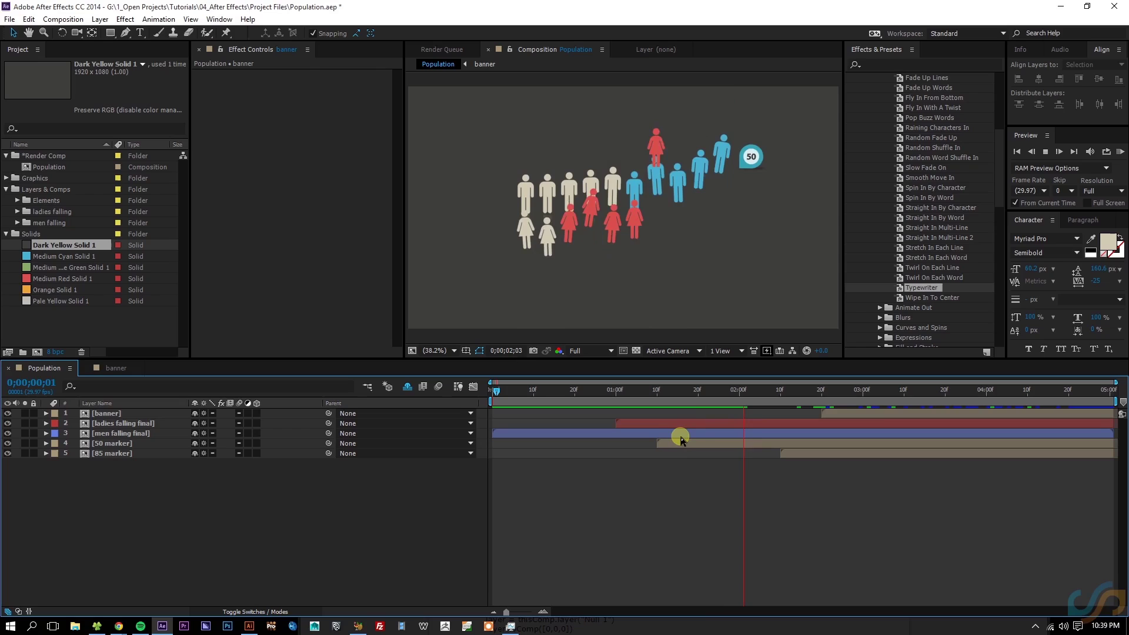
pyautogui.press('space')
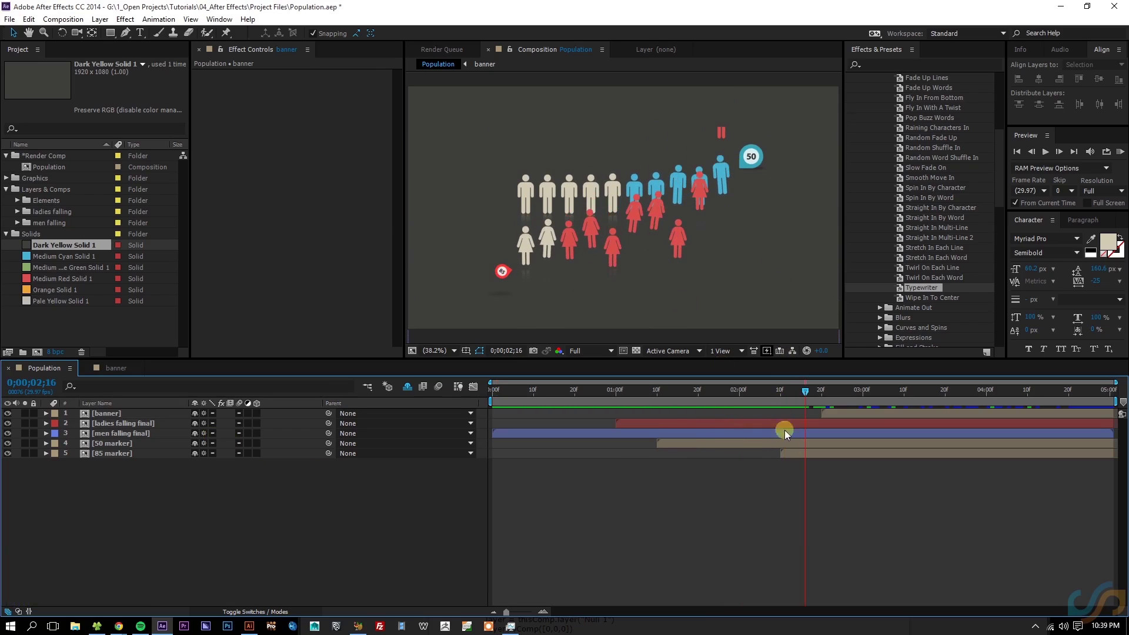
pyautogui.click(797, 454)
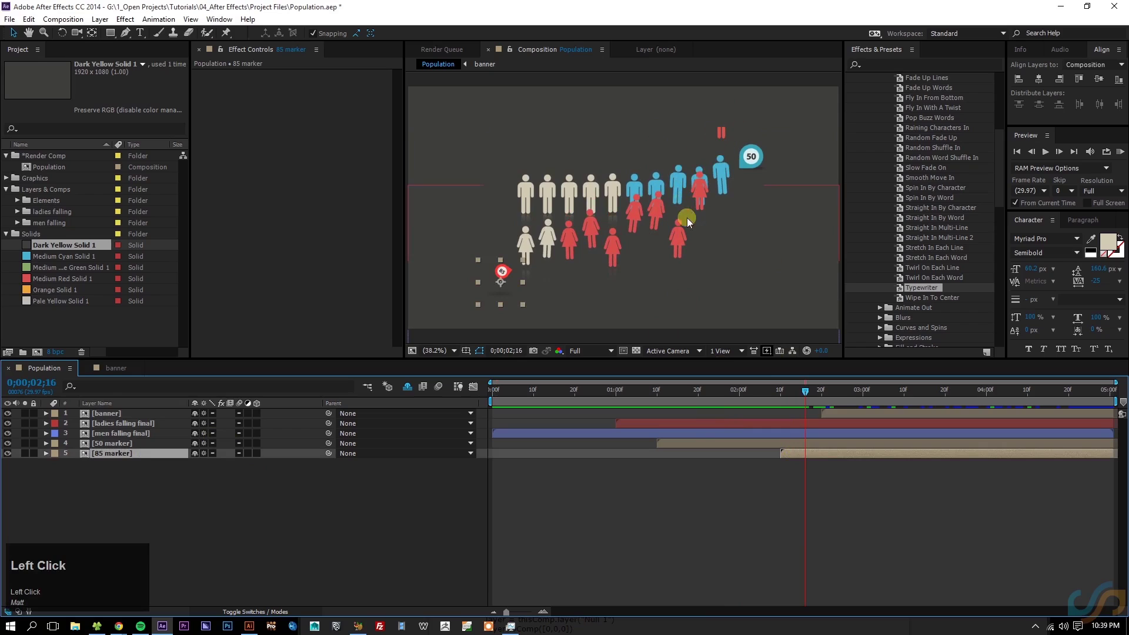
pyautogui.moveTo(780, 394); pyautogui.dragTo(119, 433)
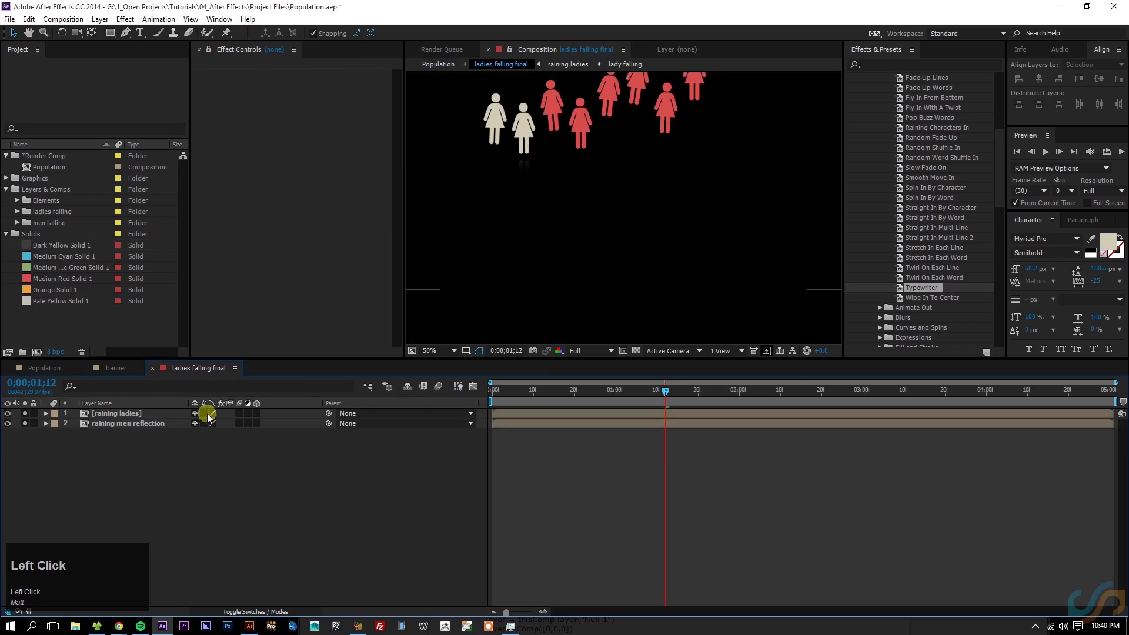
pyautogui.scroll(-3)
pyautogui.scroll(3)
pyautogui.moveTo(54, 372); pyautogui.dragTo(790, 377)
pyautogui.press('Page_Down')
pyautogui.press('Page_Up')
pyautogui.press('Page_Down')
pyautogui.moveTo(127, 439); pyautogui.dragTo(144, 461)
# Step: Scrub the Population timeline around 2;05 frame by frame, then open the ladies falling final precomp
pyautogui.press('shift+Up')
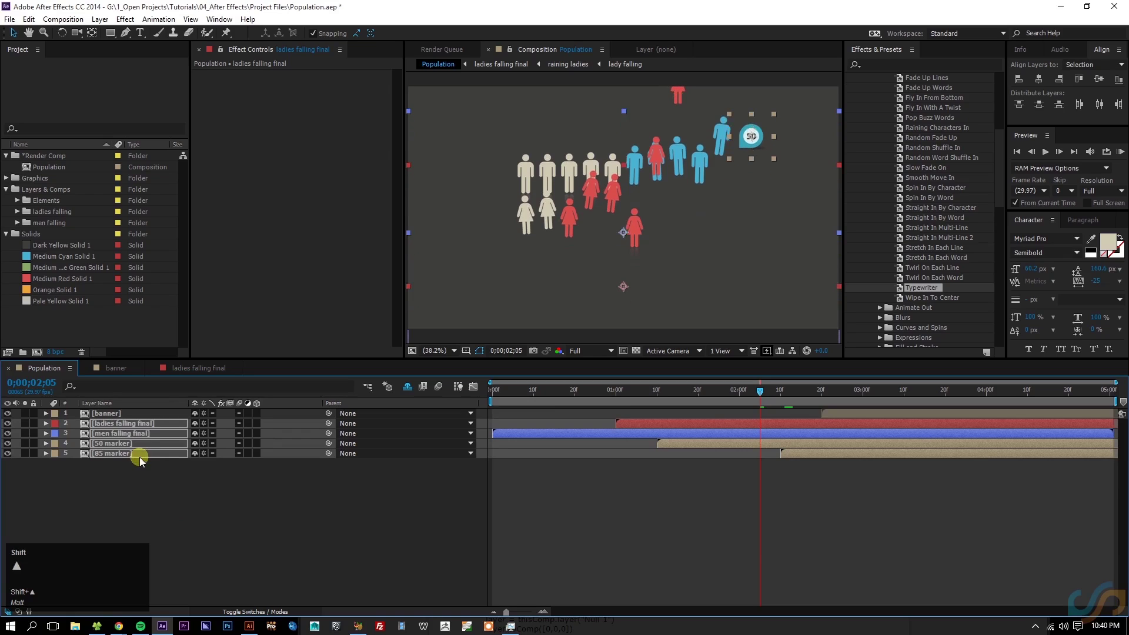
pyautogui.press('shift+Up')
pyautogui.press('Down')
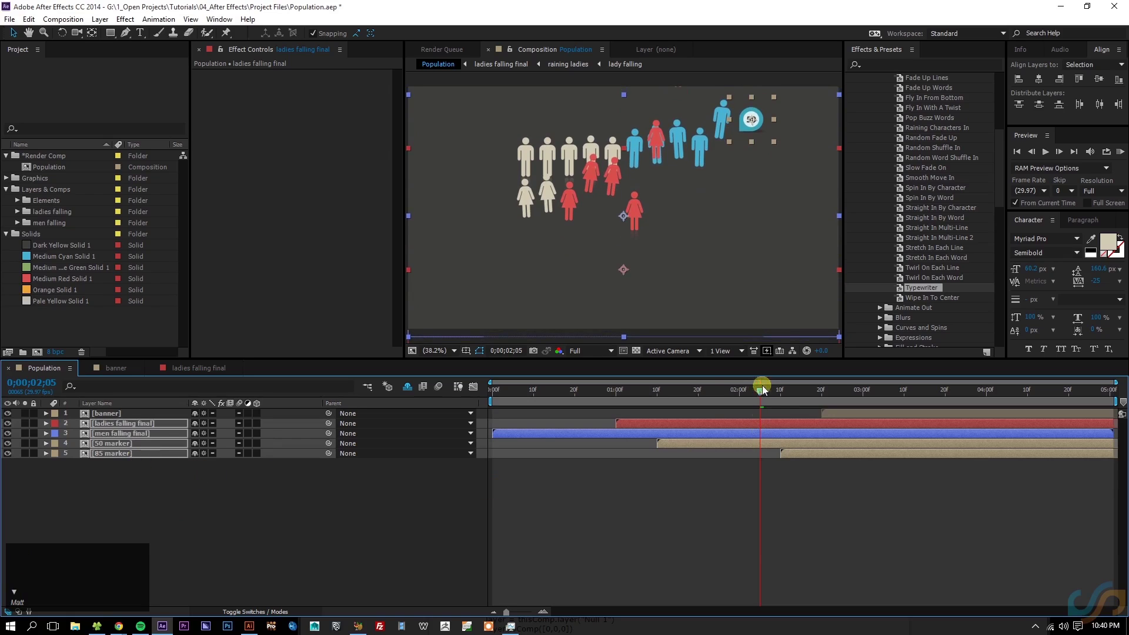
pyautogui.moveTo(756, 387); pyautogui.dragTo(674, 168)
pyautogui.press('Page_Down')
pyautogui.press('Page_Up')
pyautogui.press('Page_Down')
pyautogui.click(225, 377)
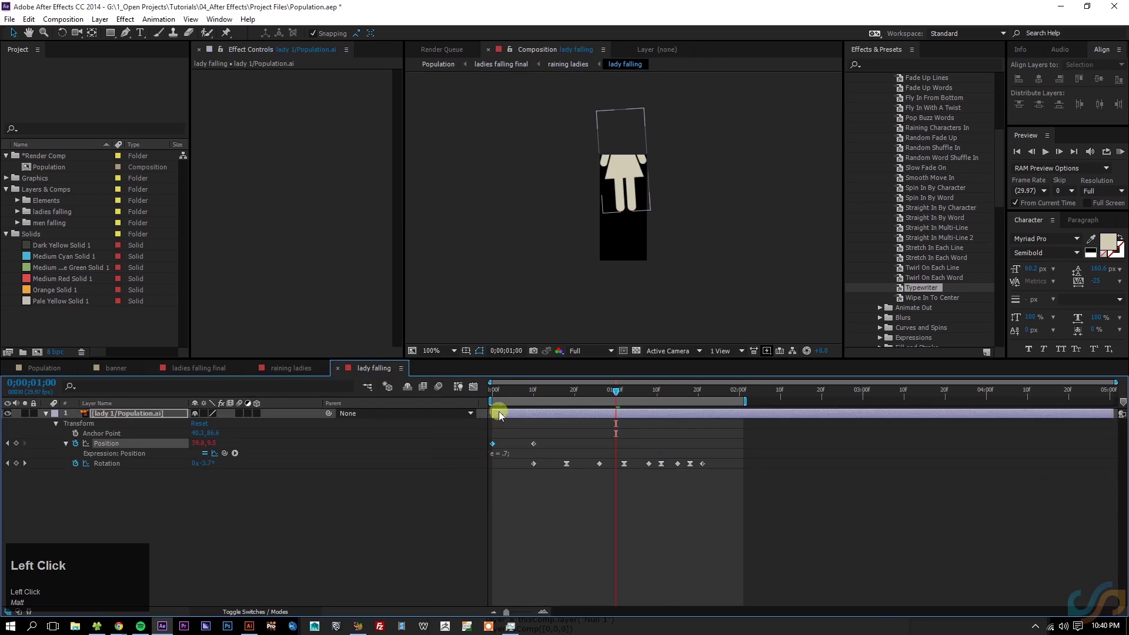
# Step: In the lady falling precomp, reveal the lady layer's keyframed Position and Rotation with U
pyautogui.scroll(-3)
pyautogui.click(572, 516)
pyautogui.press('u')
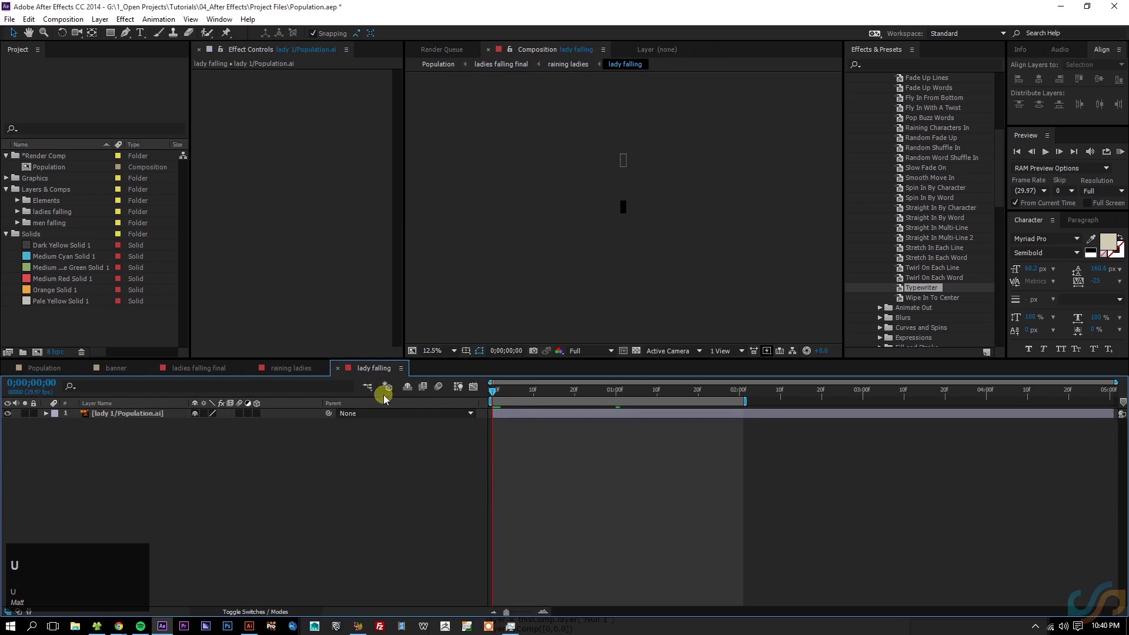
pyautogui.click(521, 418)
pyautogui.scroll(3)
pyautogui.scroll(-3)
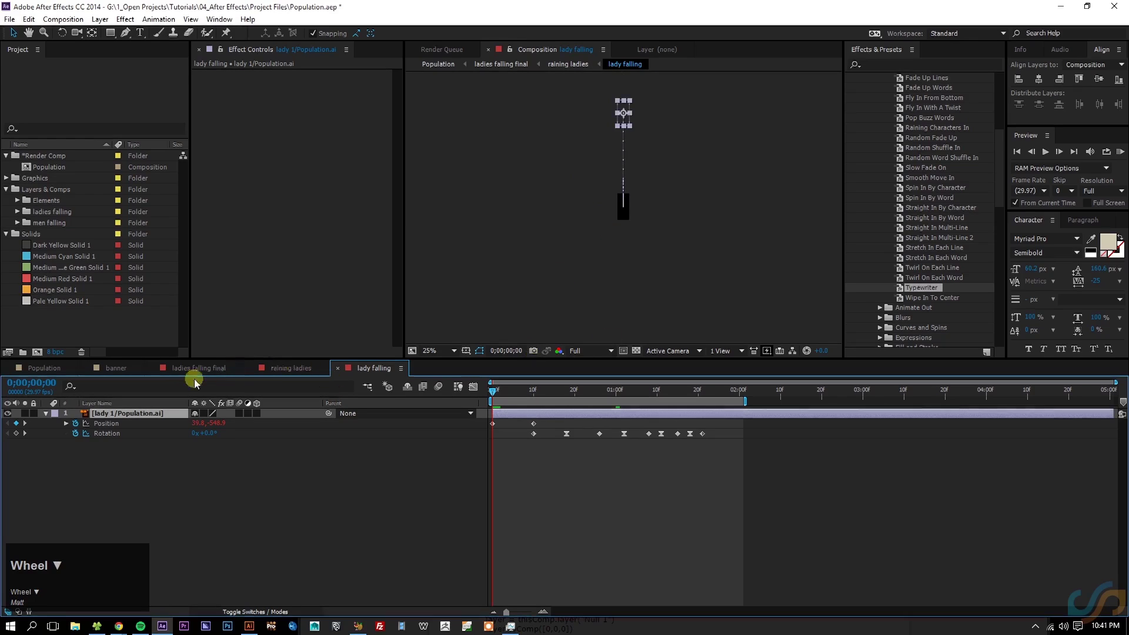
# Step: Scrub through the animation, undoing an accidental timeline change
pyautogui.moveTo(57, 370); pyautogui.dragTo(844, 406)
pyautogui.press('ctrl+z')
pyautogui.moveTo(825, 391); pyautogui.dragTo(786, 549)
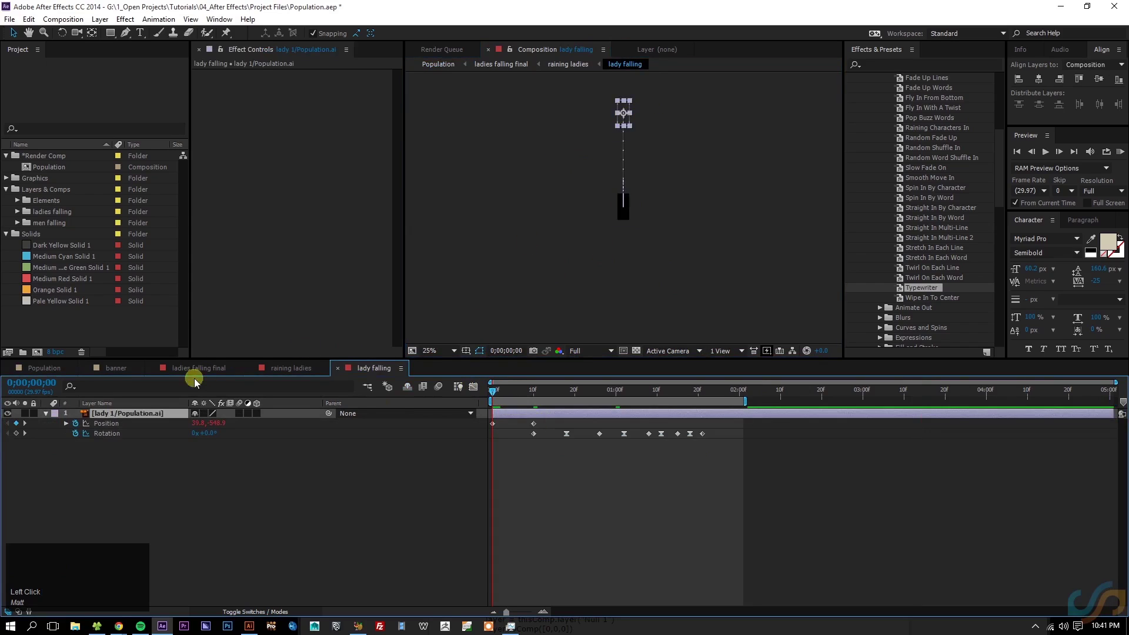
# Step: Switch back through the banner tab to Population and RAM preview it, scrubbing back near the start between plays
pyautogui.click(122, 368)
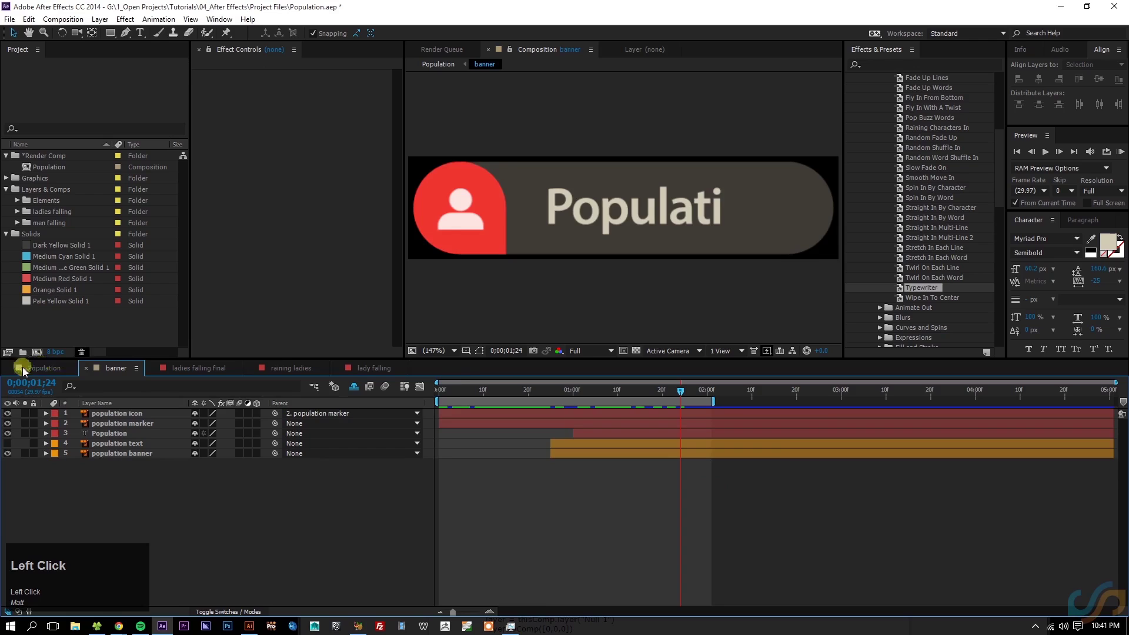
pyautogui.press('space')
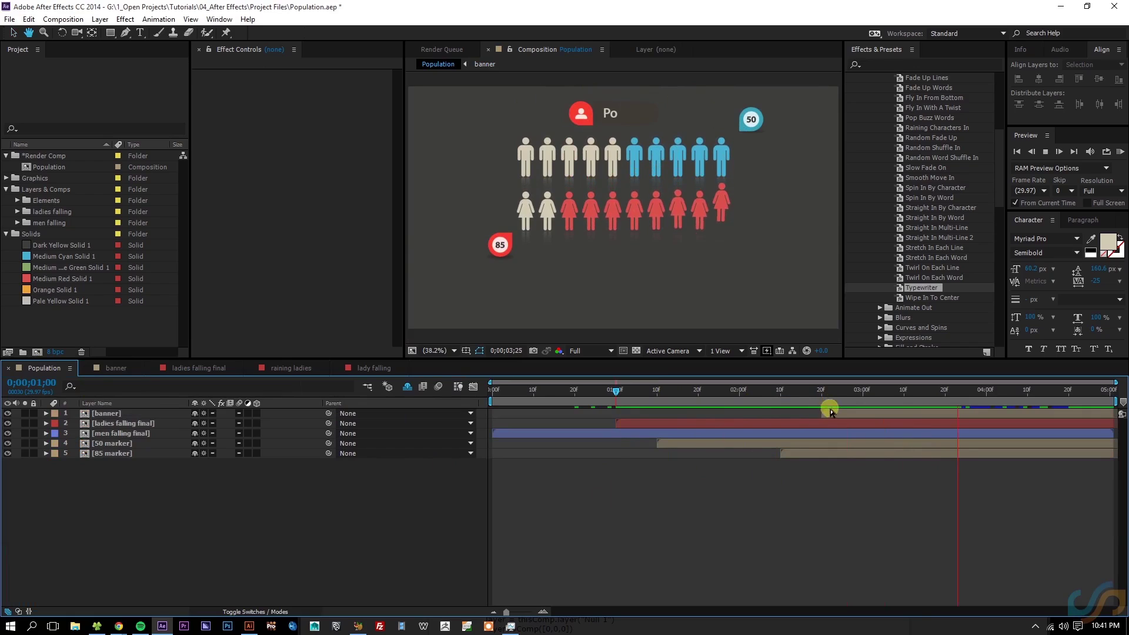
pyautogui.press('space')
pyautogui.moveTo(982, 399); pyautogui.dragTo(524, 144)
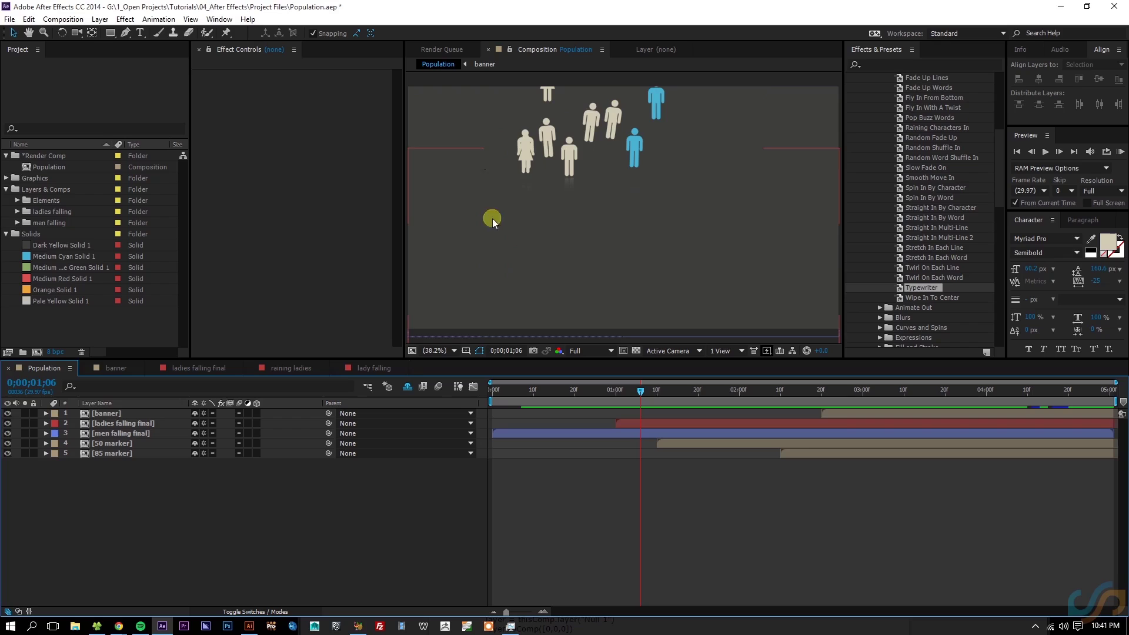
pyautogui.moveTo(646, 393); pyautogui.dragTo(826, 393)
pyautogui.press('space')
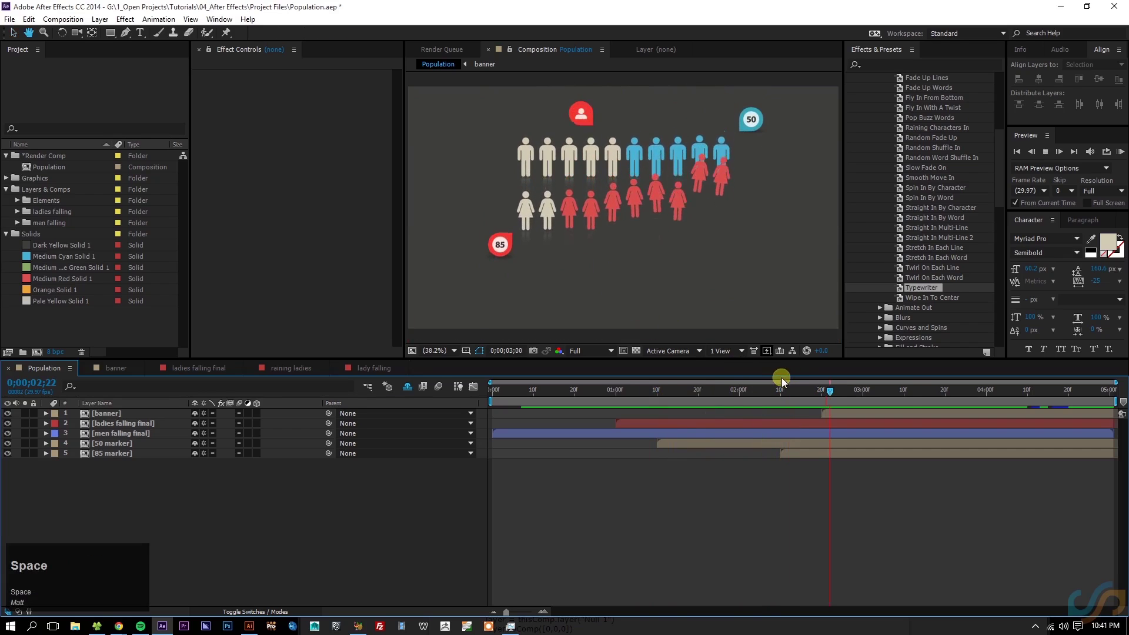
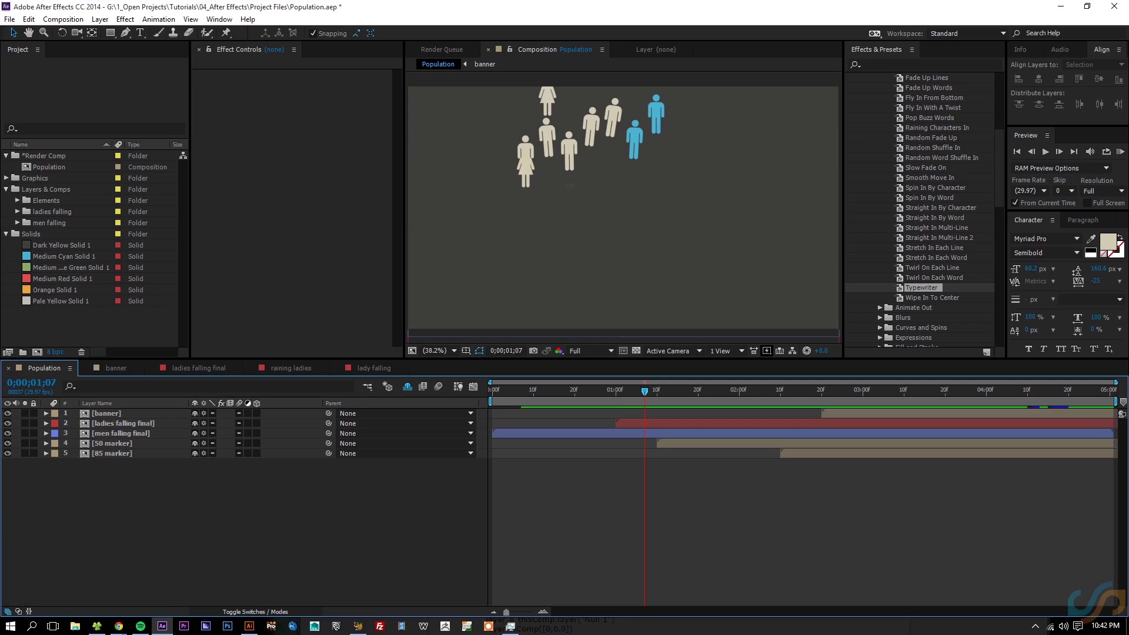
# Step: Duplicate the ladies falling final layer and select the copy for renaming
pyautogui.click(135, 433)
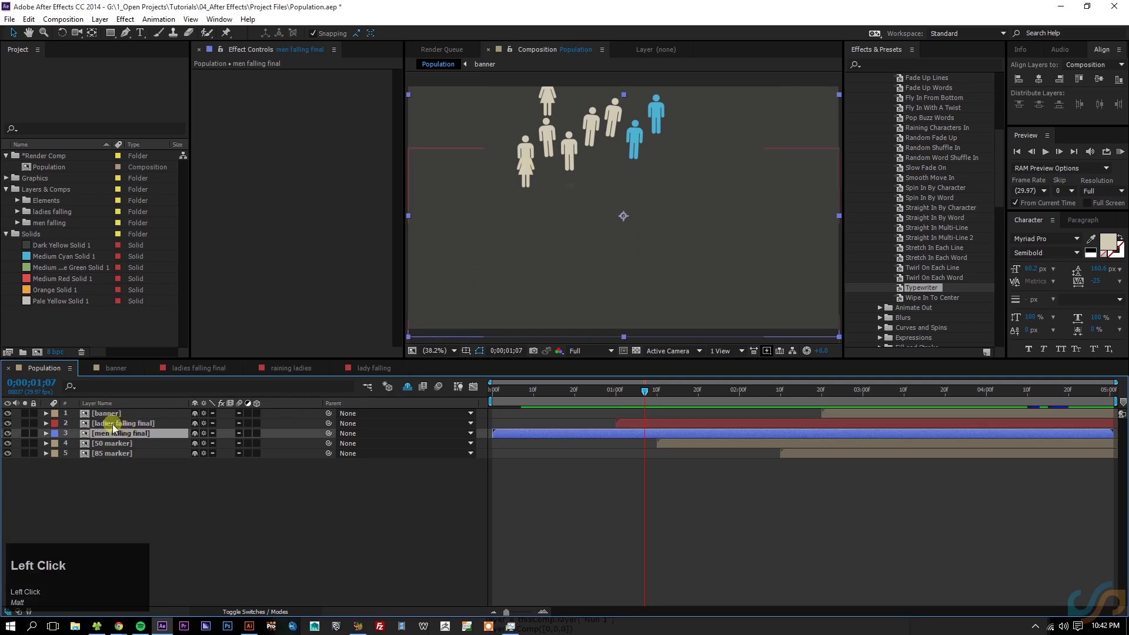
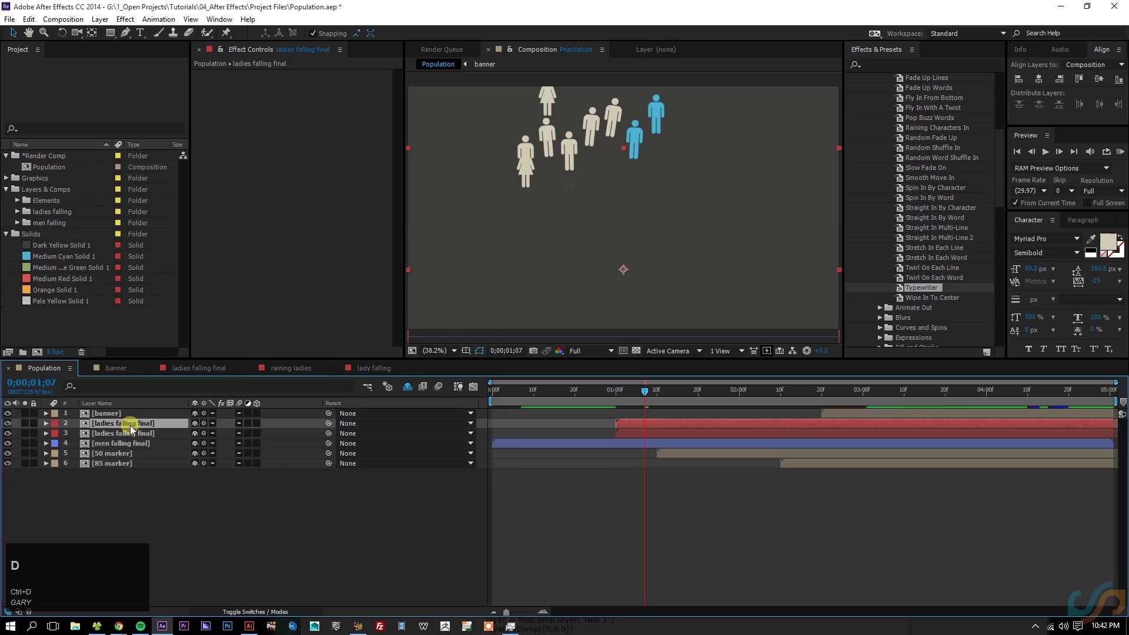
pyautogui.moveTo(139, 426); pyautogui.dragTo(144, 435)
pyautogui.press('ctrl+z')
pyautogui.click(148, 437)
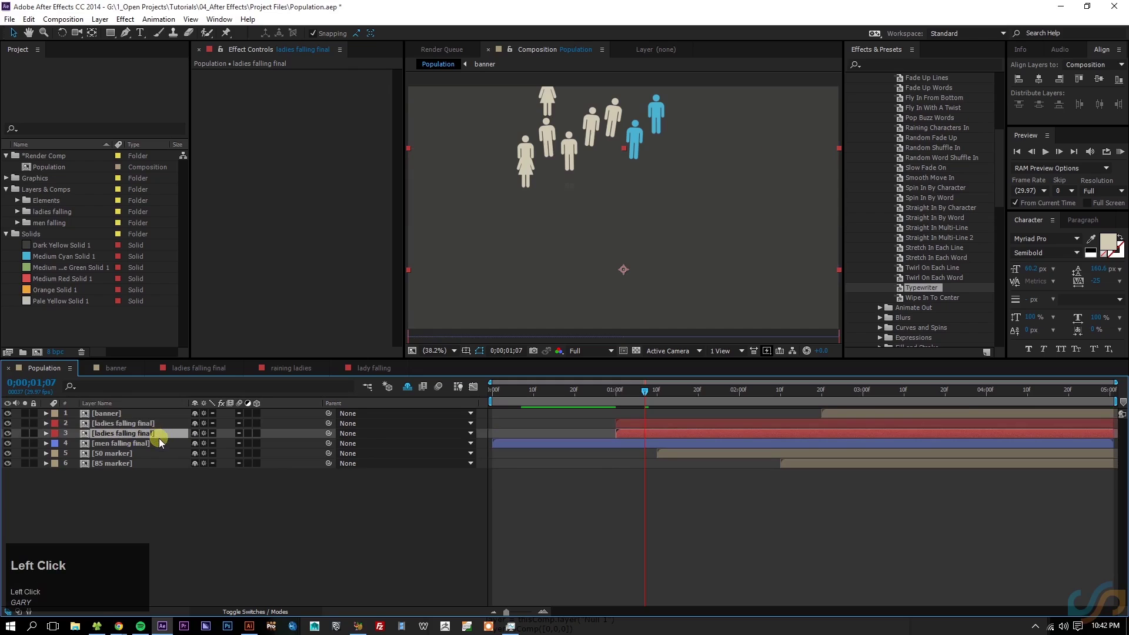
pyautogui.press('Return')
# Step: Rename the copy to 'ladies falling matte' and select the men falling final layer
pyautogui.press('Right')
pyautogui.press('BackSpace')
pyautogui.write('matte')
pyautogui.press('Return')
pyautogui.click(158, 445)
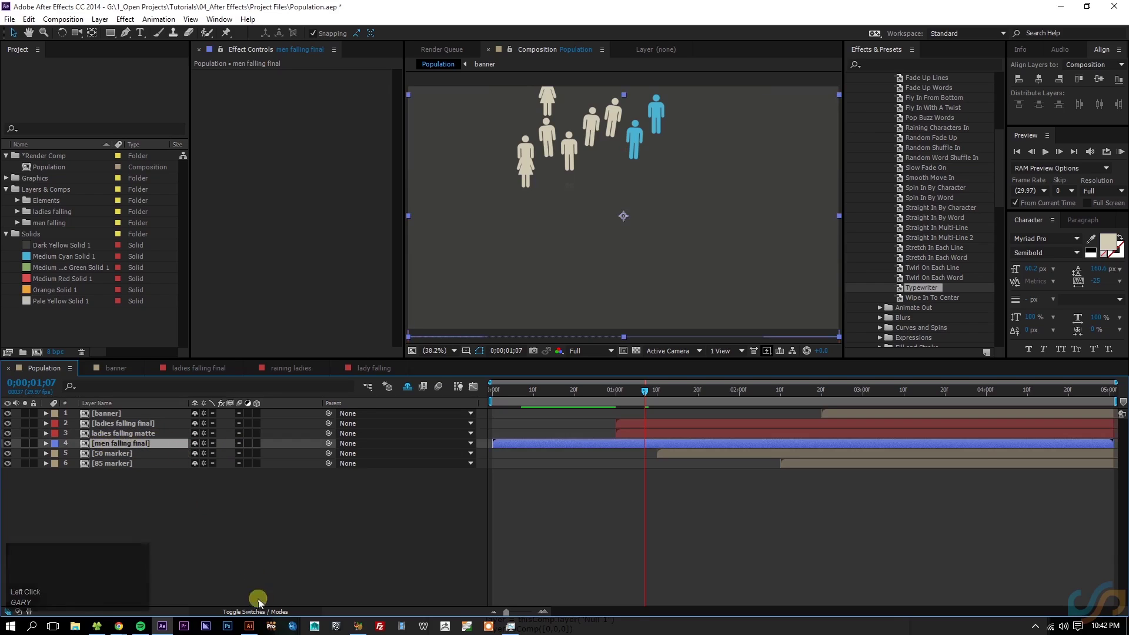
# Step: Set ladies falling matte as an inverted alpha track matte on men falling final and hide the matte layer
pyautogui.click(267, 614)
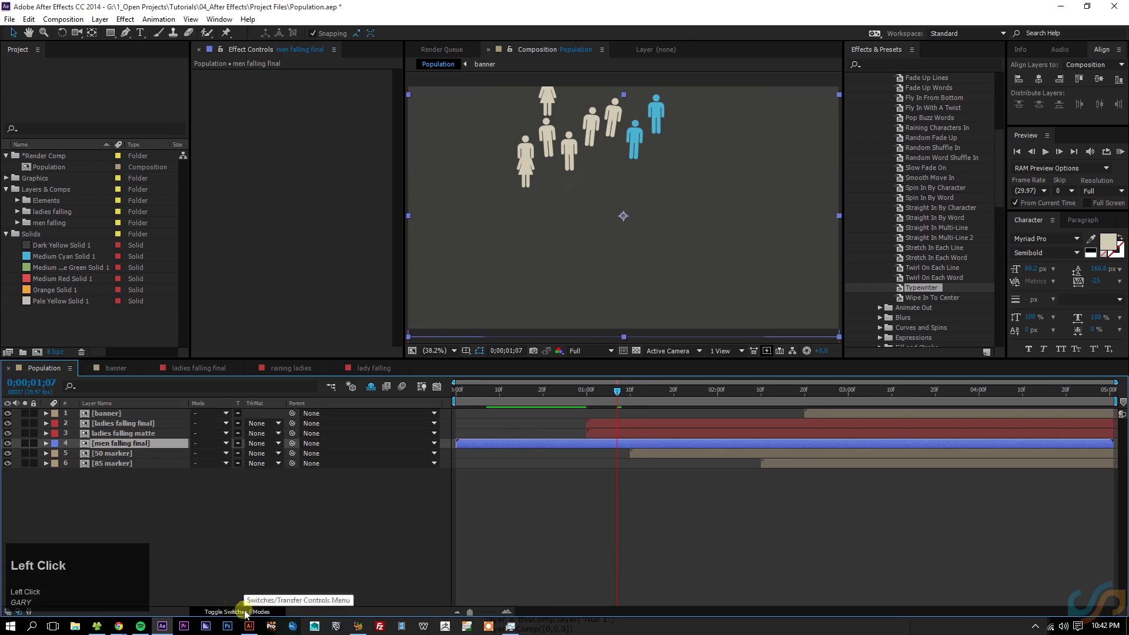
pyautogui.press('F4')
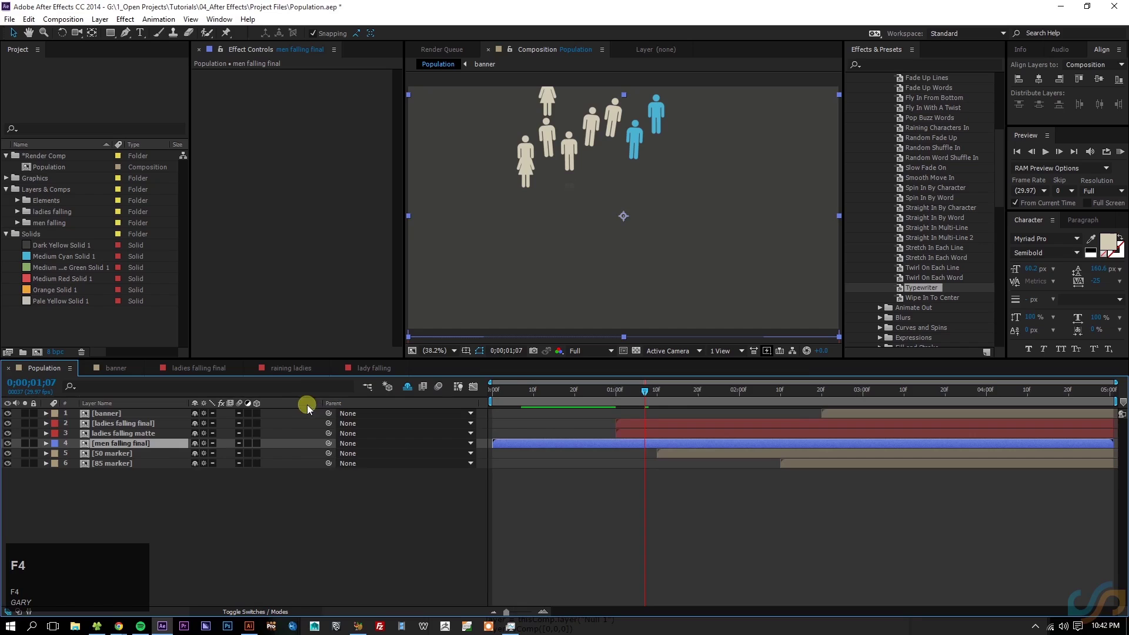
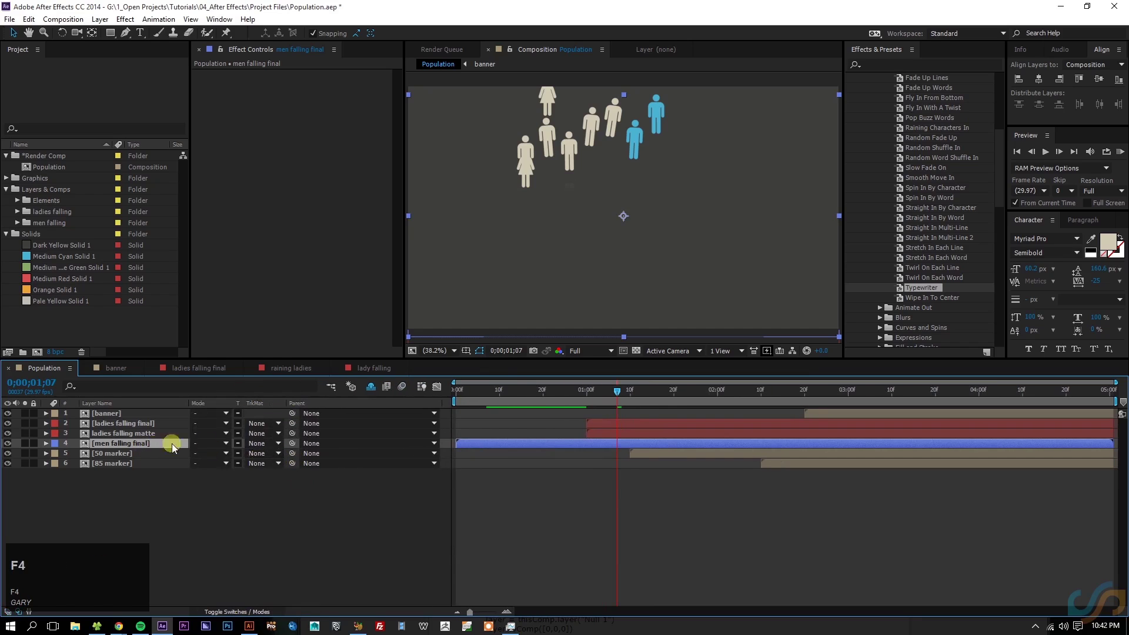
pyautogui.click(255, 450)
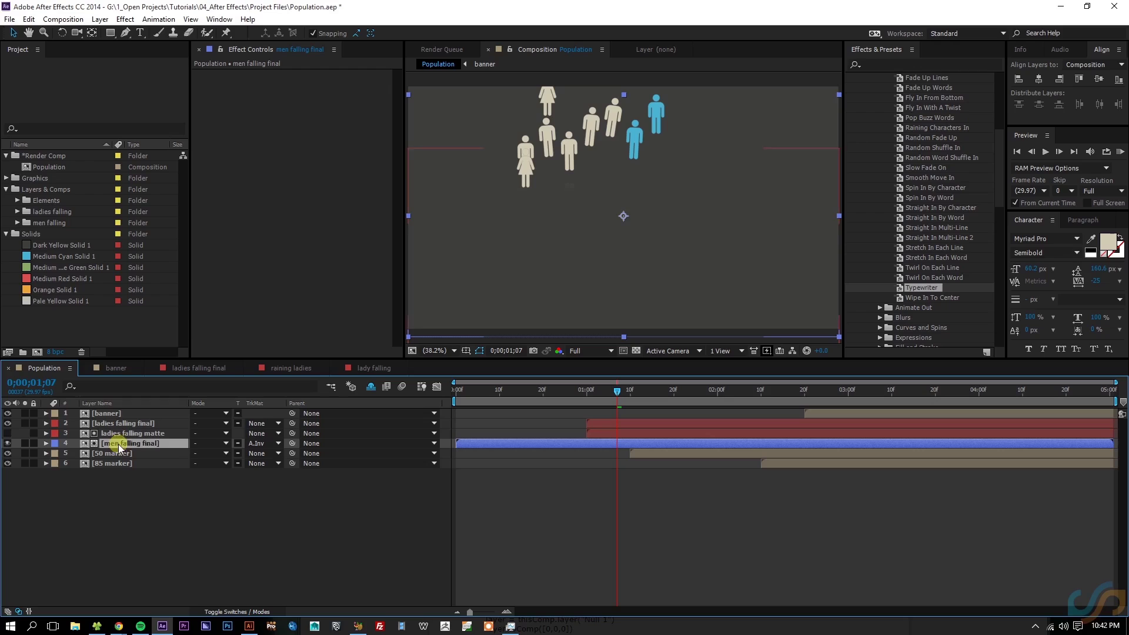
pyautogui.click(136, 434)
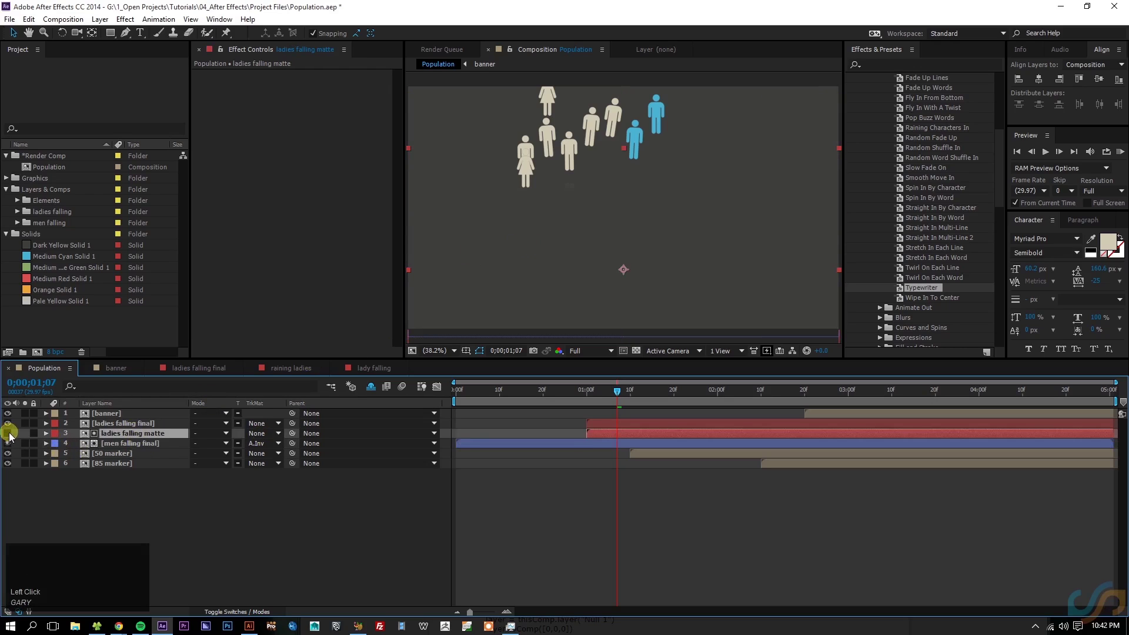
pyautogui.click(142, 448)
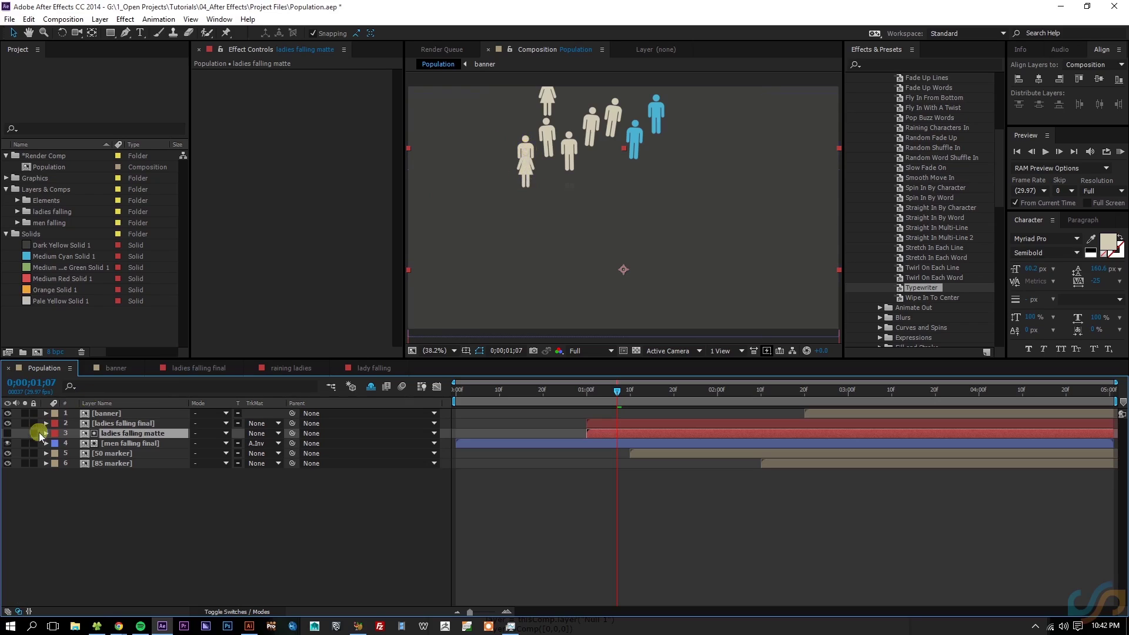
pyautogui.click(151, 447)
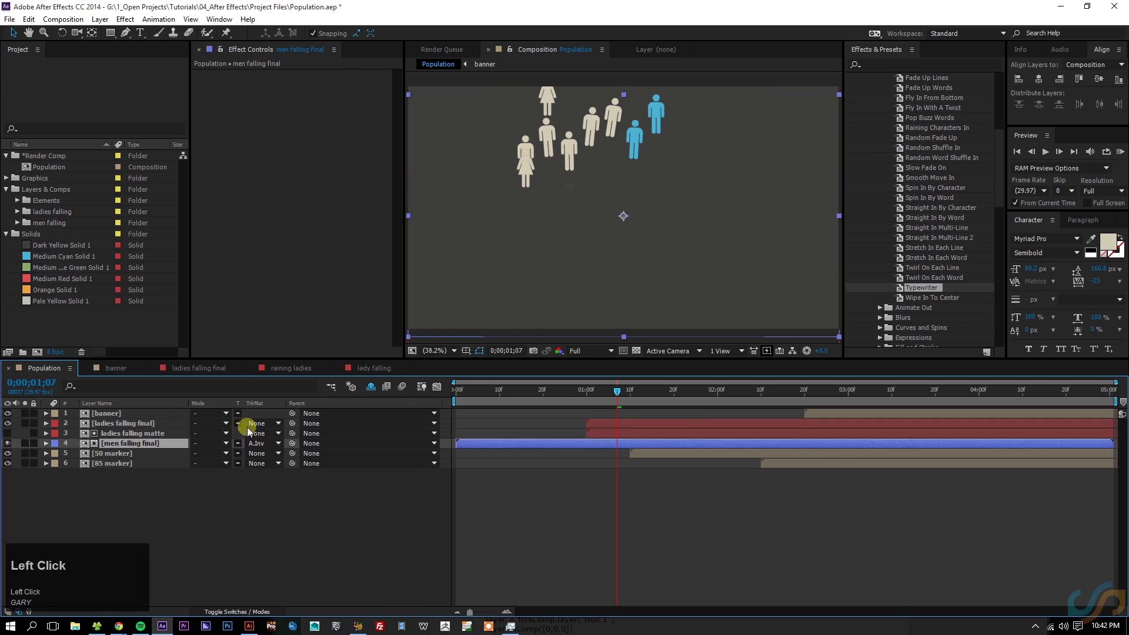
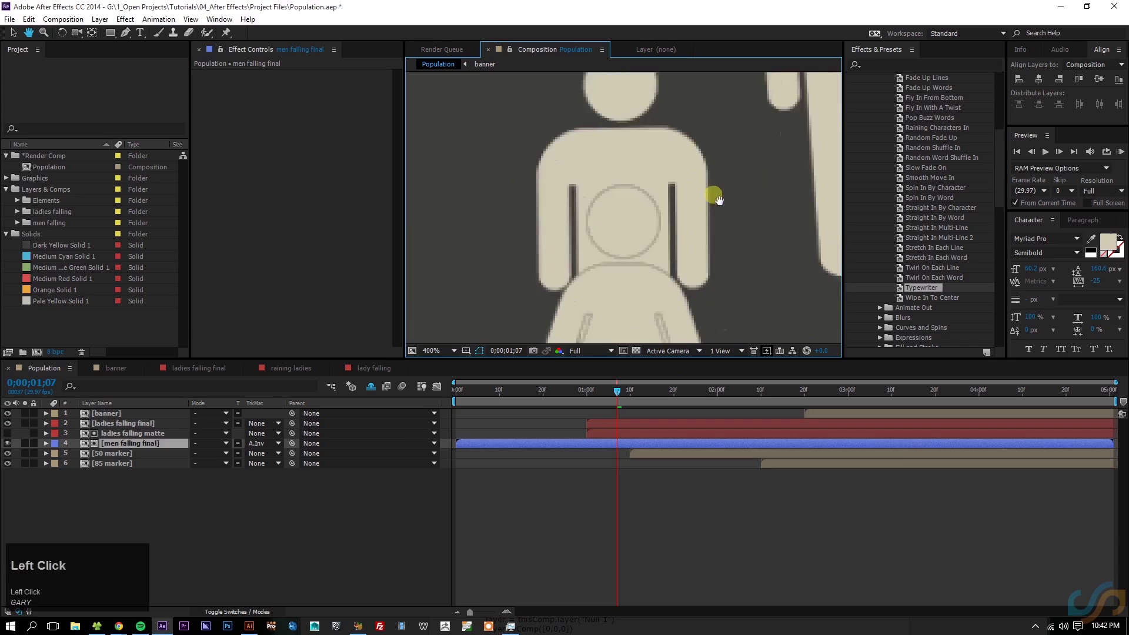
# Step: Zoom the Composition viewer in to 200–400% on the figures to inspect their edges for leftover outlines
pyautogui.click(444, 356)
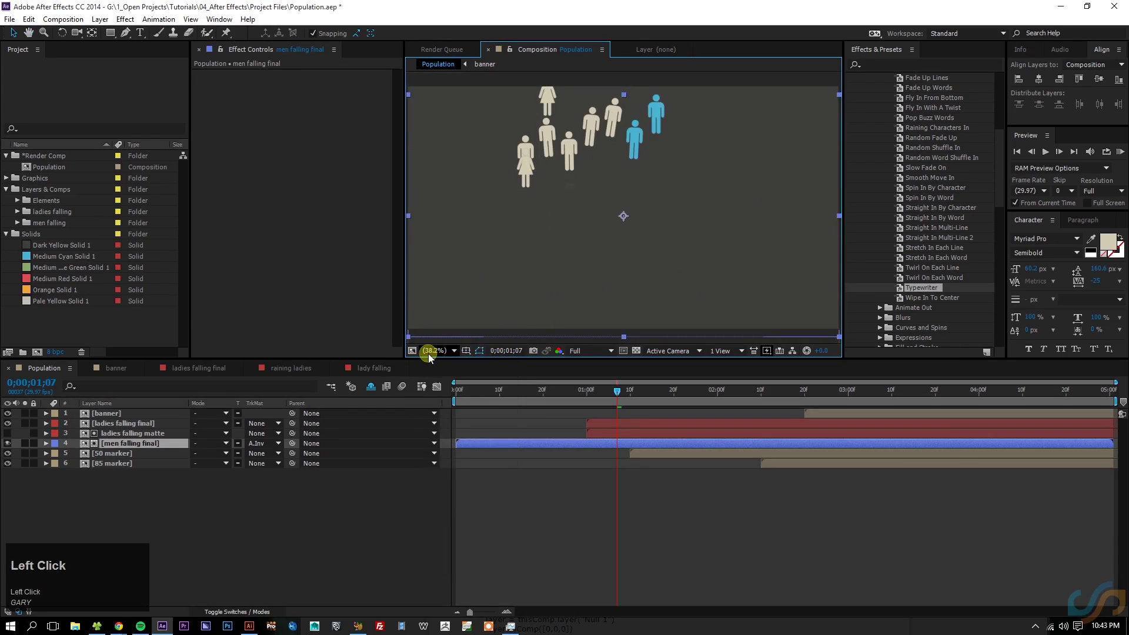
pyautogui.click(447, 354)
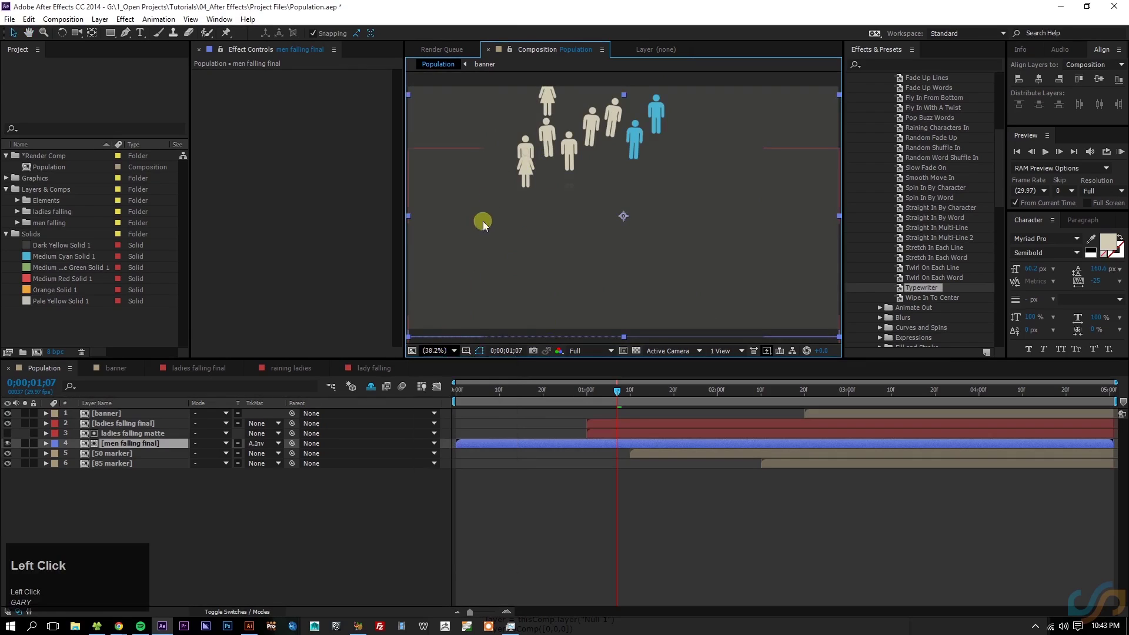
pyautogui.scroll(3)
pyautogui.press('space')
pyautogui.click(831, 367)
pyautogui.press('space')
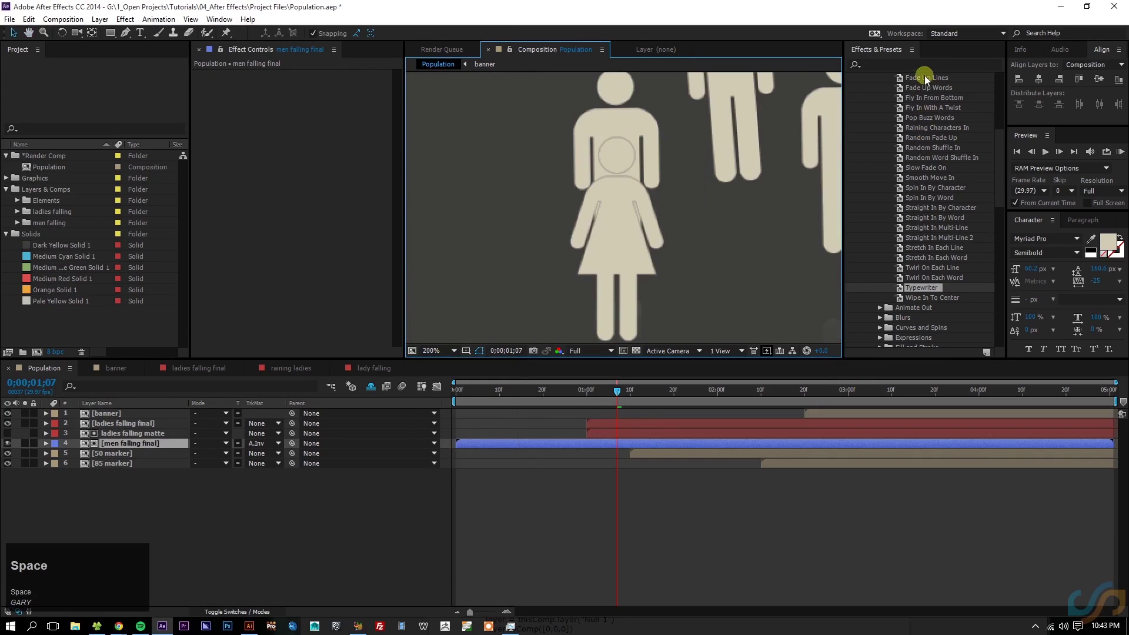
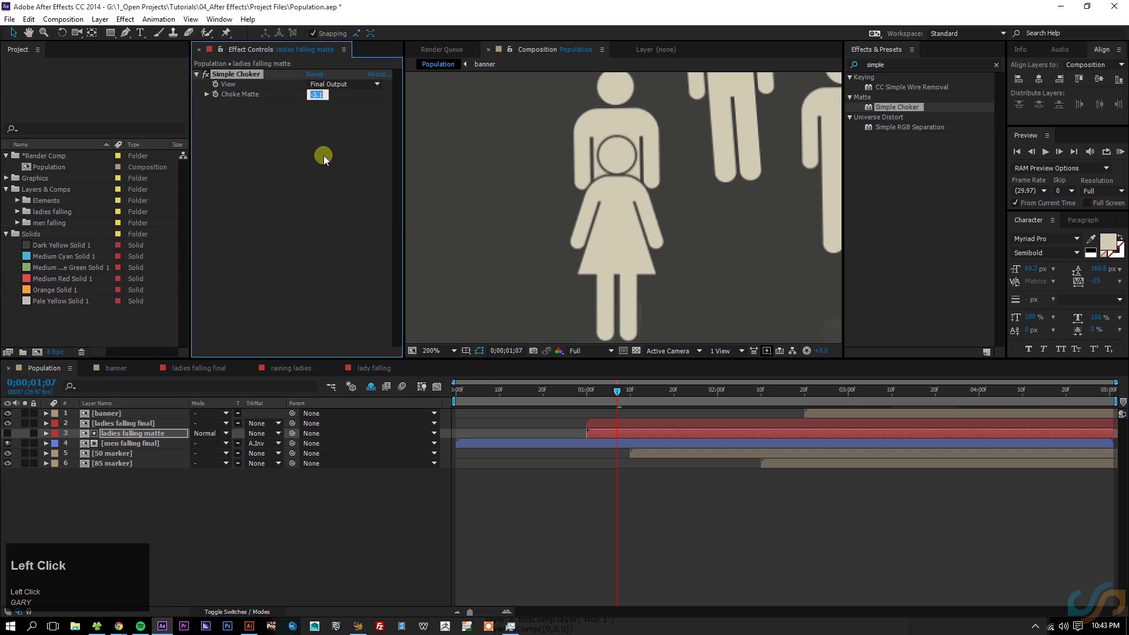
# Step: Set the Simple Choker's Choke Matte to -3.5, then -5, and scrub to an earlier moment to check the outlines
pyautogui.write('-3.5')
pyautogui.press('Return')
pyautogui.moveTo(725, 539); pyautogui.dragTo(323, 112)
pyautogui.write('-5')
pyautogui.press('Return')
pyautogui.click(349, 207)
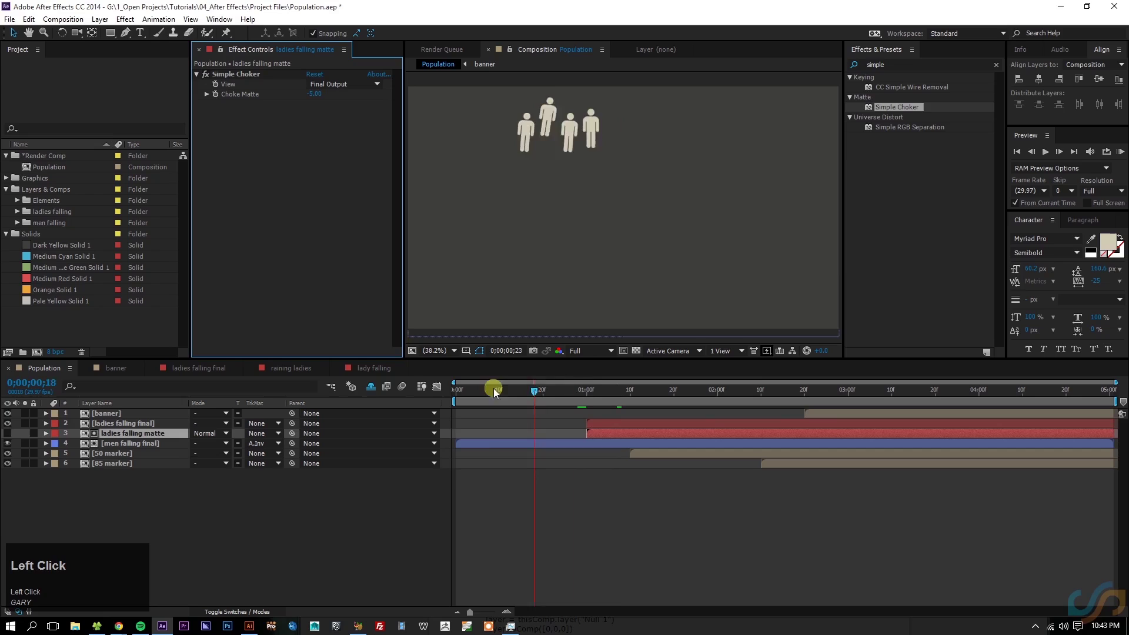
# Step: RAM preview the falling icon rows and markers a few times, stopping and restarting
pyautogui.press('space')
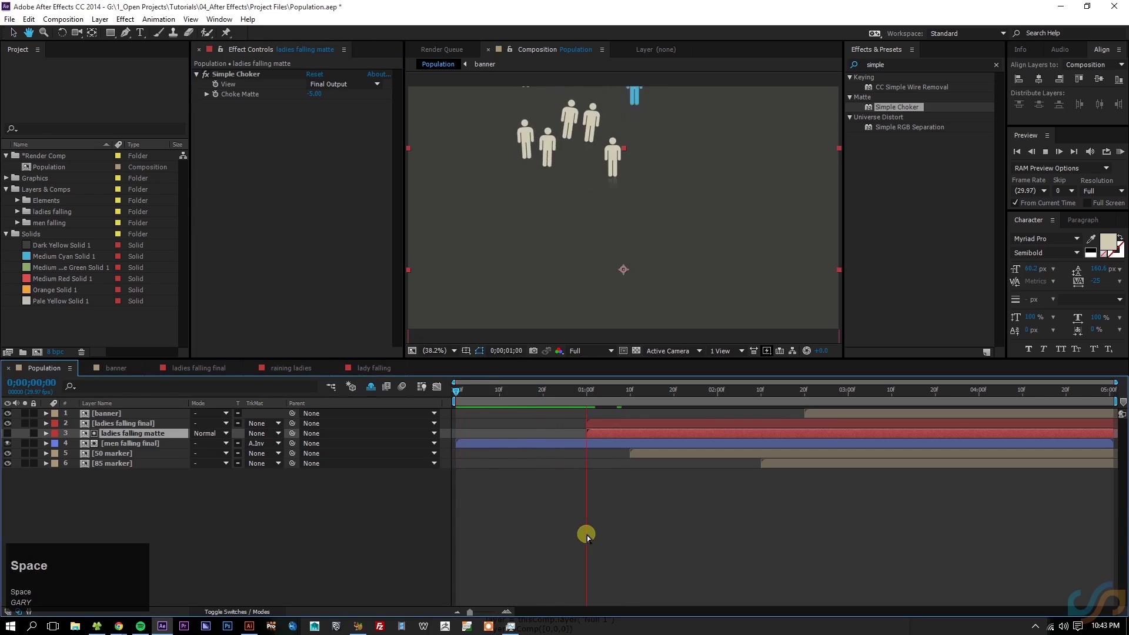
pyautogui.press('space')
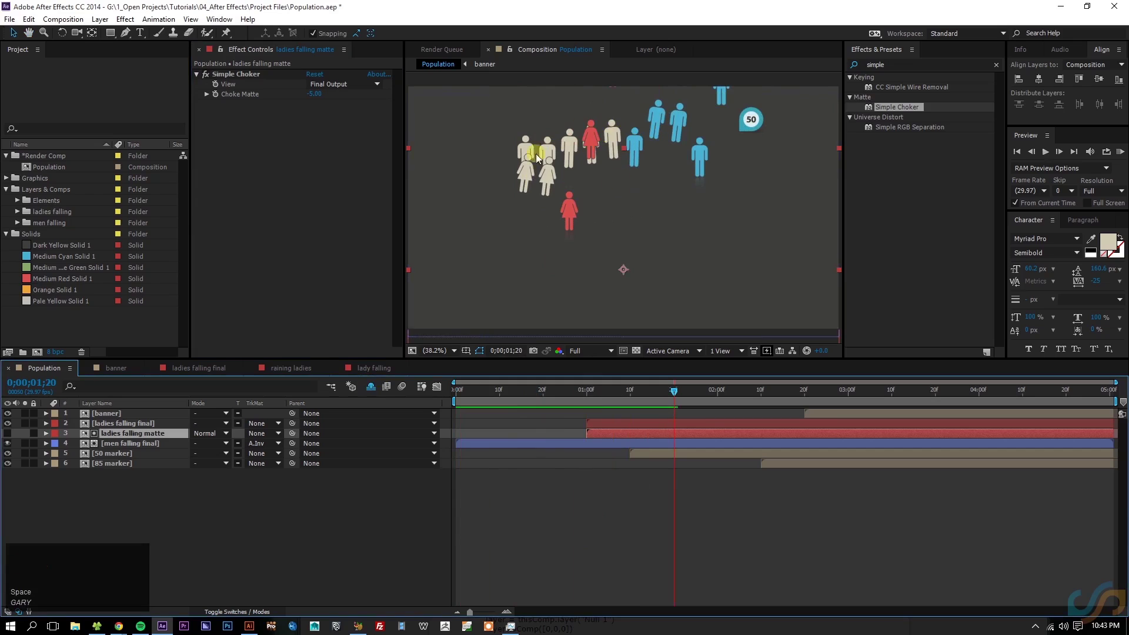
pyautogui.press('space')
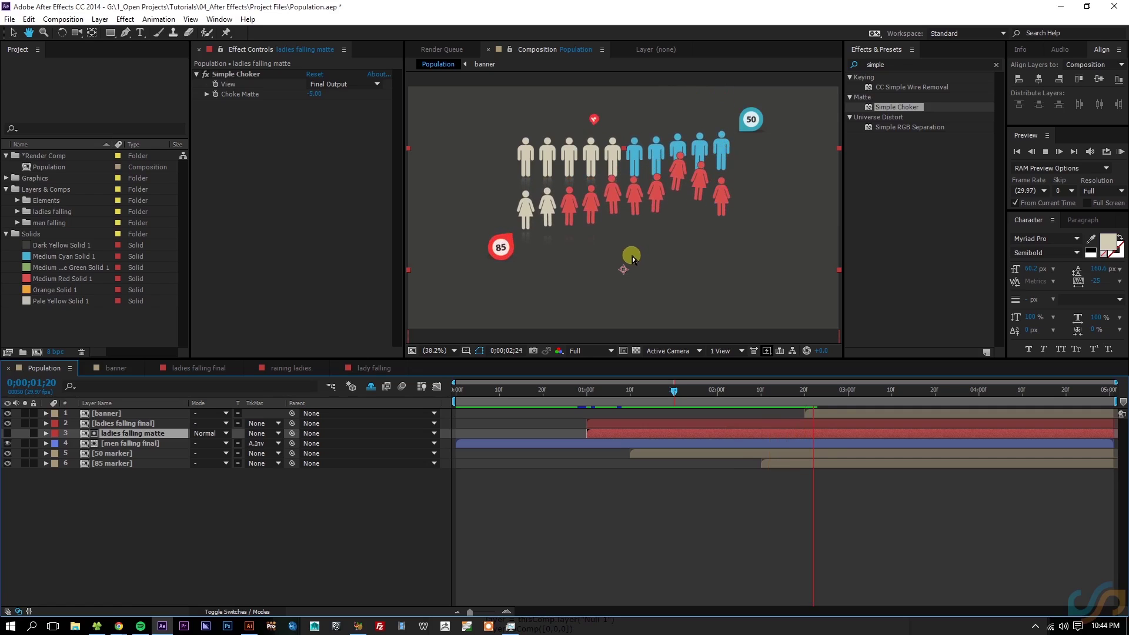
pyautogui.press('space')
pyautogui.click(761, 516)
pyautogui.press('space')
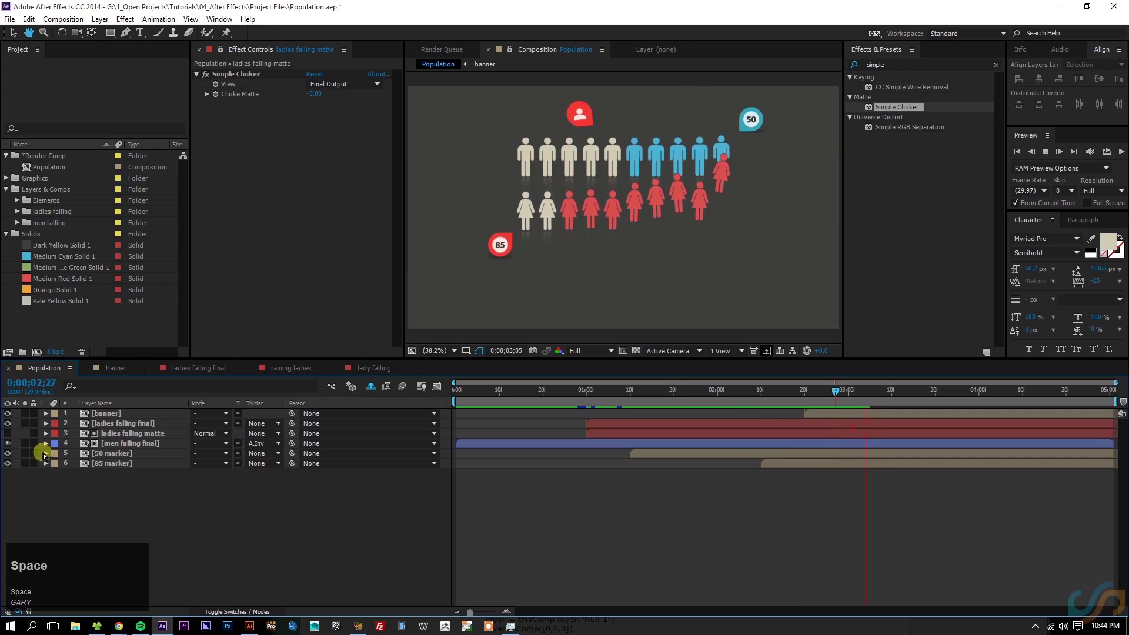
# Step: Mark the matte layer shy and hide shy layers, then preview again from the start
pyautogui.click(265, 615)
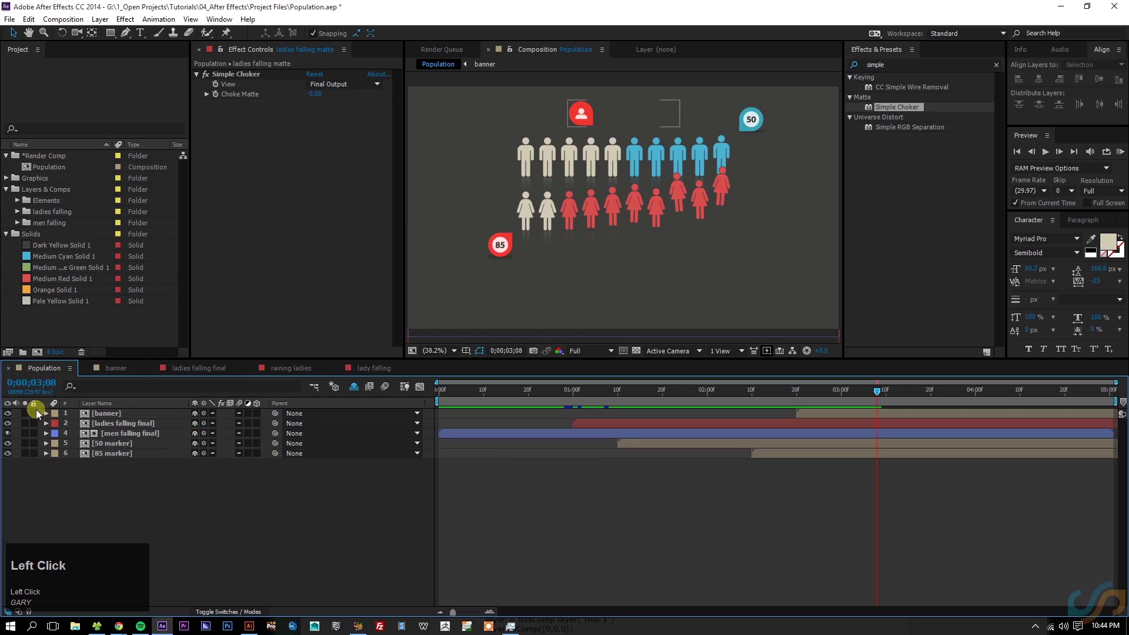
pyautogui.press('space')
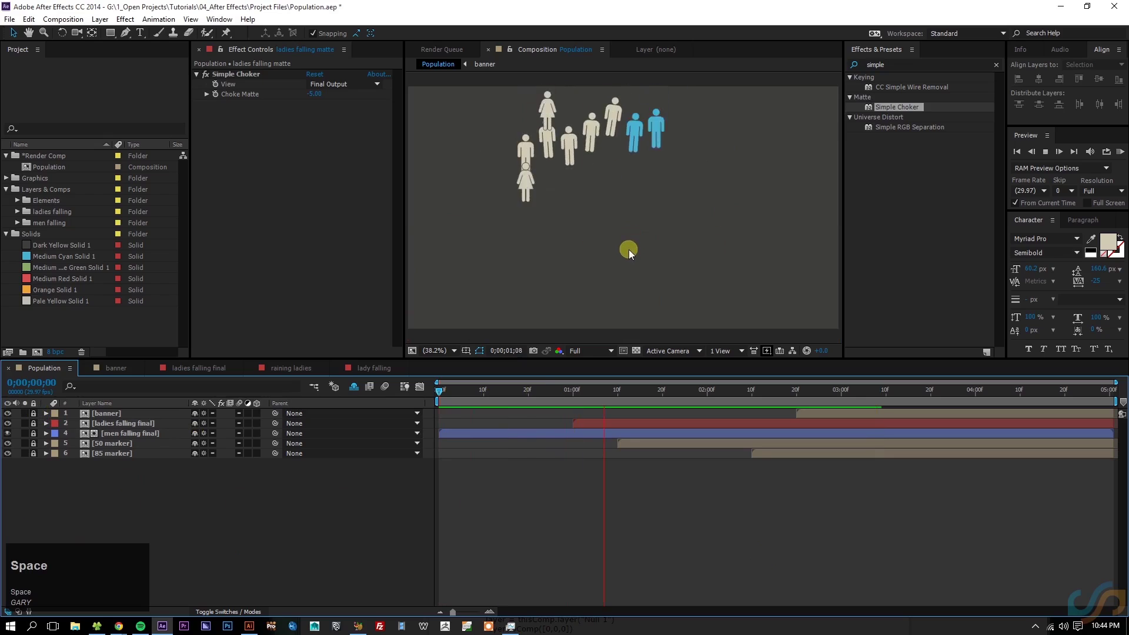
pyautogui.press('space')
pyautogui.click(260, 628)
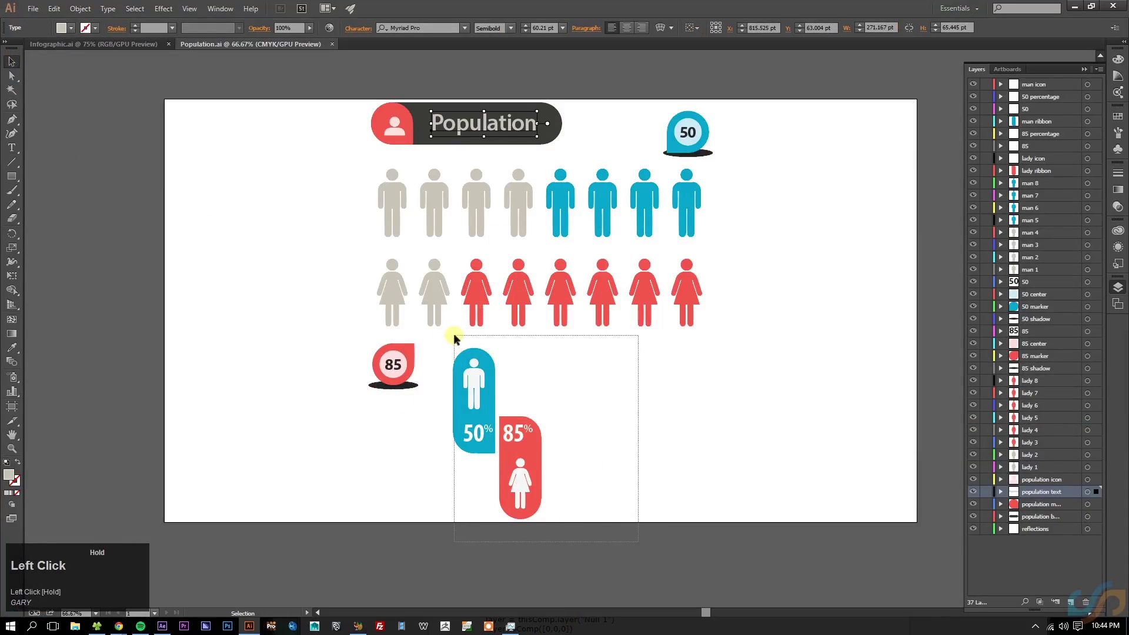
pyautogui.press('ctrl+s')
pyautogui.moveTo(616, 552); pyautogui.dragTo(667, 478)
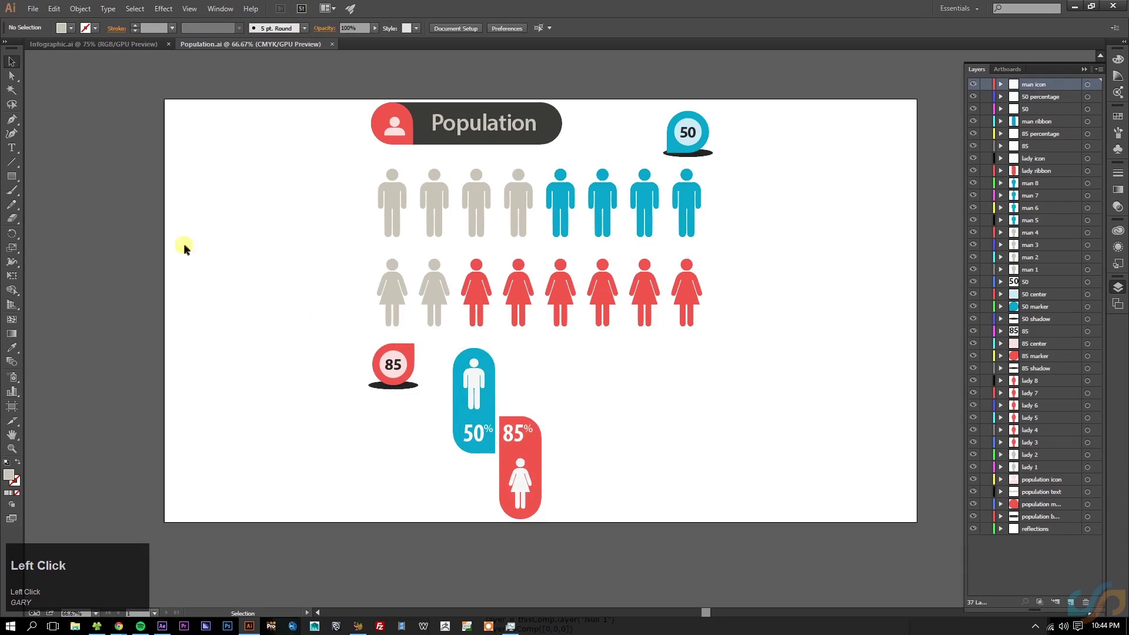
pyautogui.press('space')
# Step: Turn off Hide Shy Layers so all artwork layers show, and preview the banner text animating in
pyautogui.click(551, 377)
pyautogui.press('space')
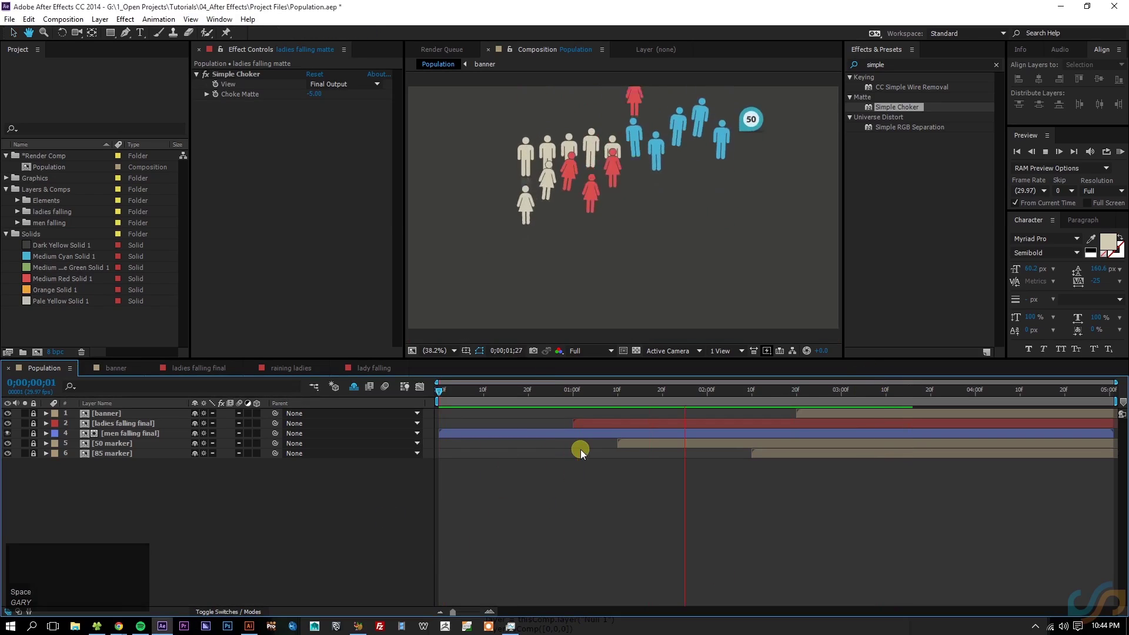
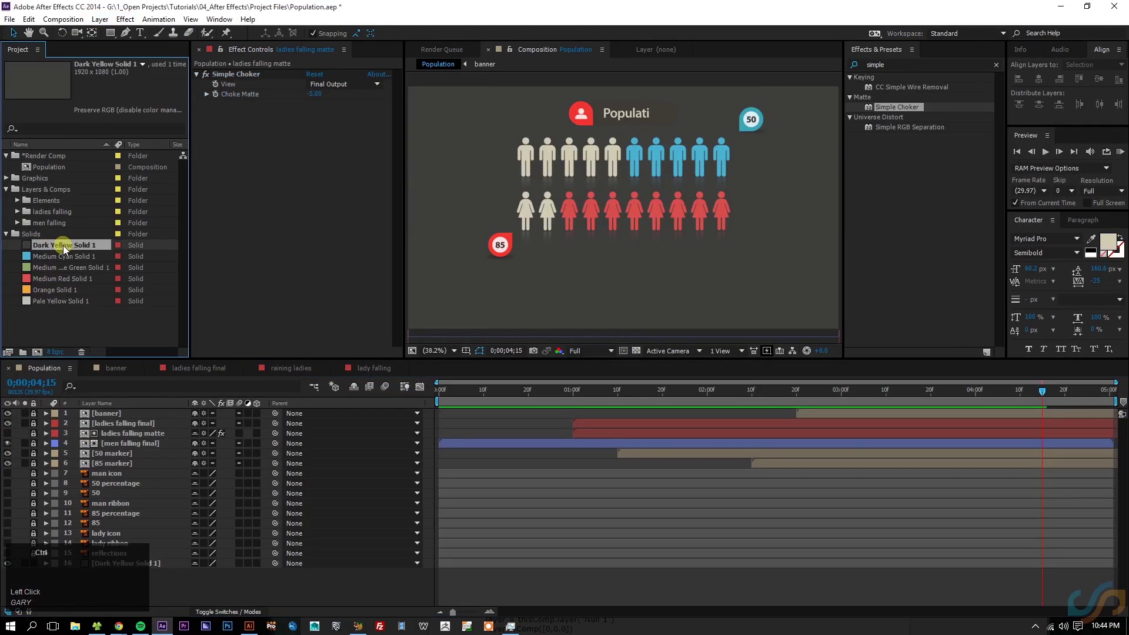
# Step: Duplicate Dark Yellow Solid 1 and set the copy's colour to near-black 292928 via Solid Settings
pyautogui.press('ctrl+d')
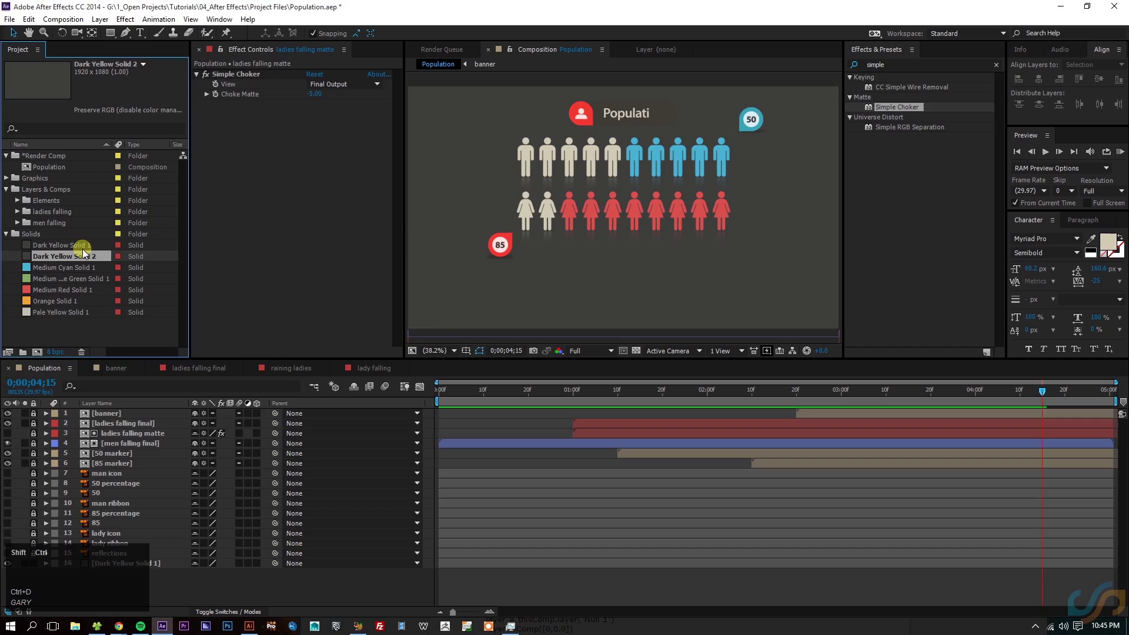
pyautogui.press('ctrl+shift+y')
pyautogui.moveTo(265, 363); pyautogui.dragTo(439, 373)
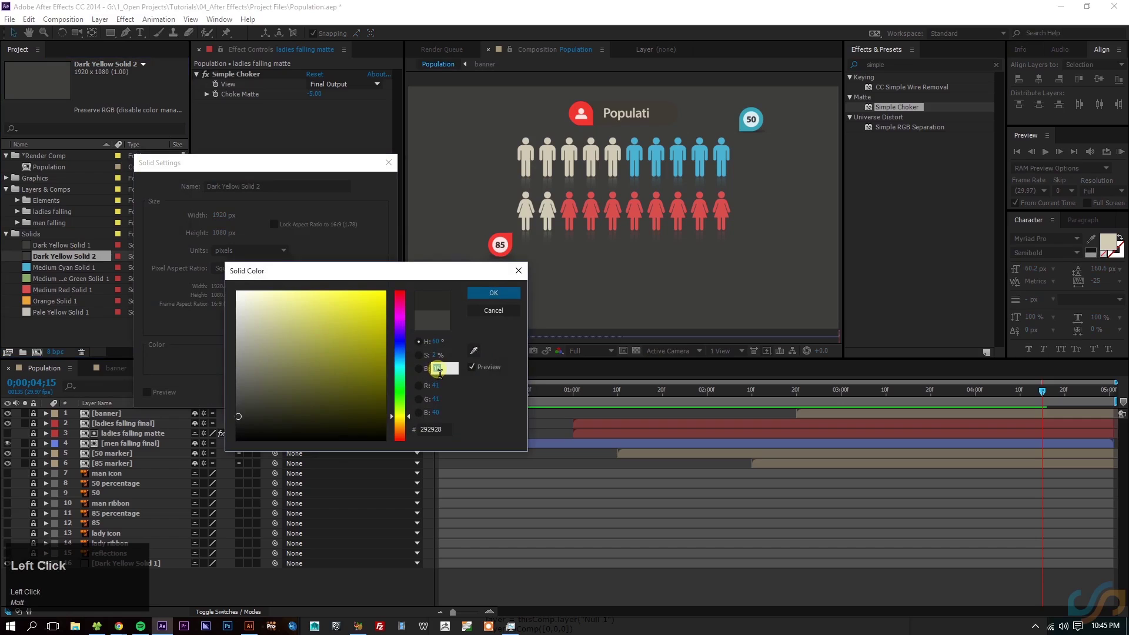
pyautogui.write('14/2')
pyautogui.press('Return')
pyautogui.click(315, 399)
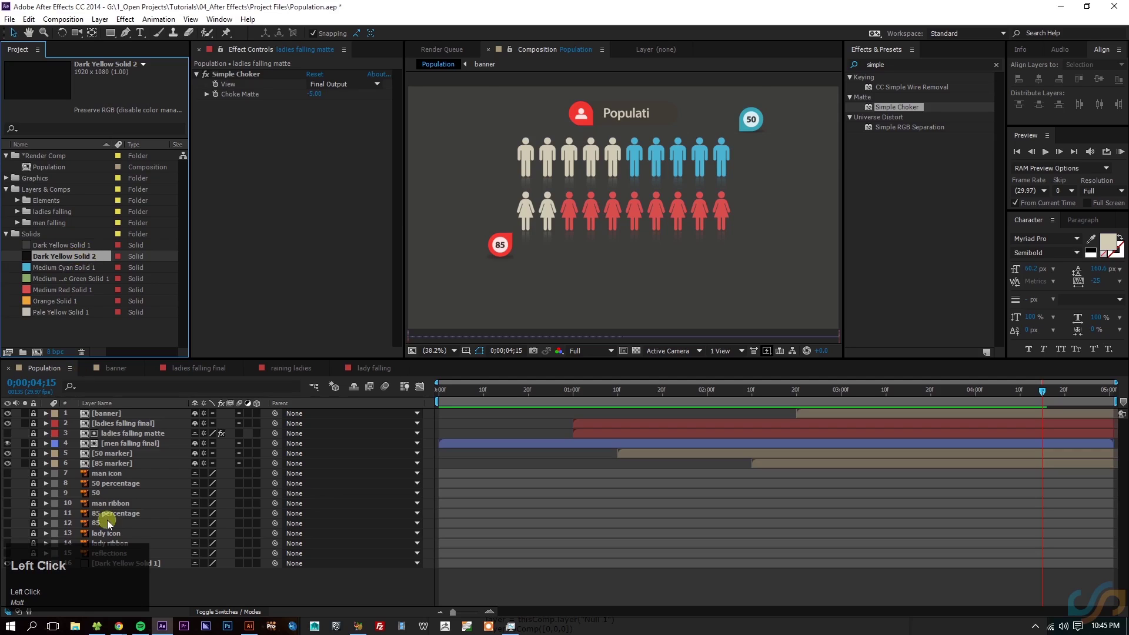
pyautogui.click(147, 566)
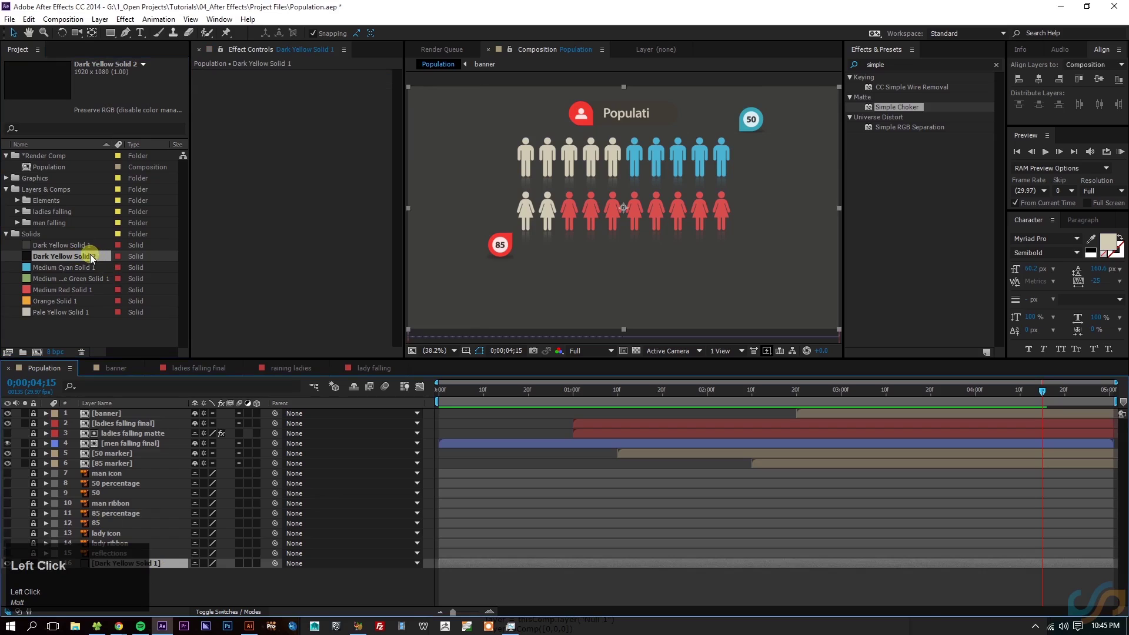
# Step: Replace the background layer with Dark Yellow Solid 2 and preview the Population comp playing over it
pyautogui.moveTo(93, 268); pyautogui.dragTo(554, 585)
pyautogui.press('space')
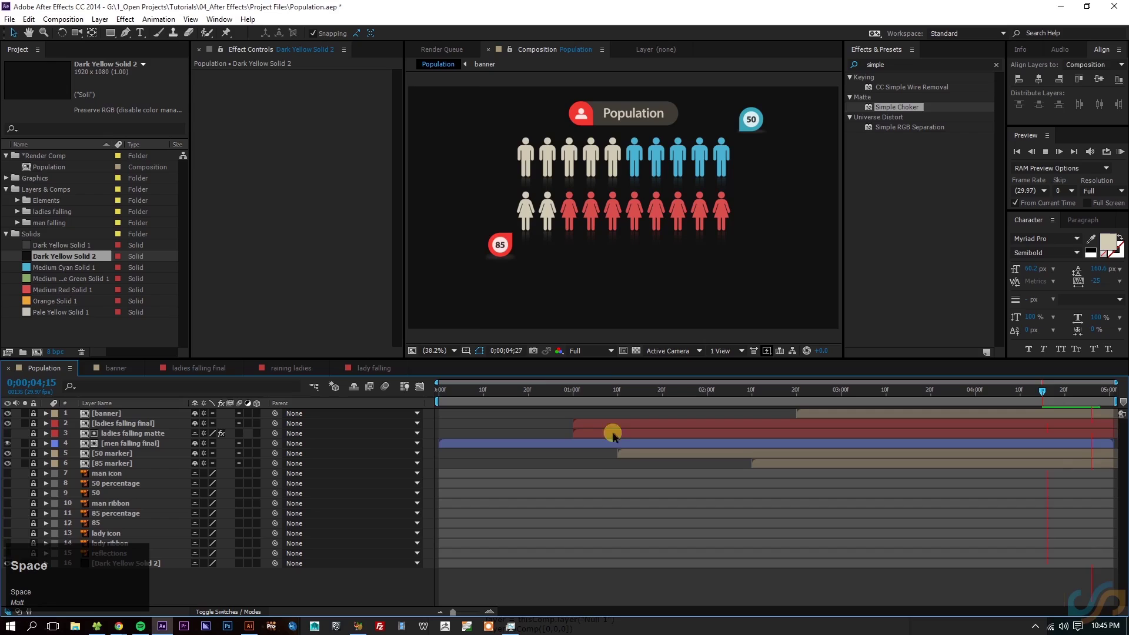
pyautogui.click(457, 405)
pyautogui.press('space')
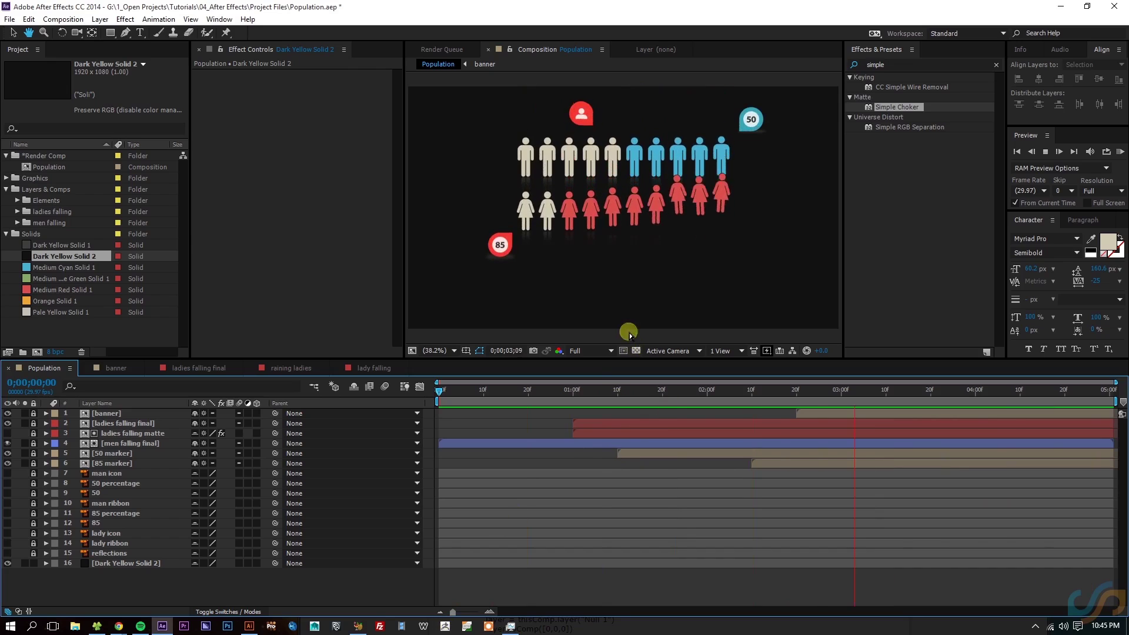
pyautogui.press('space')
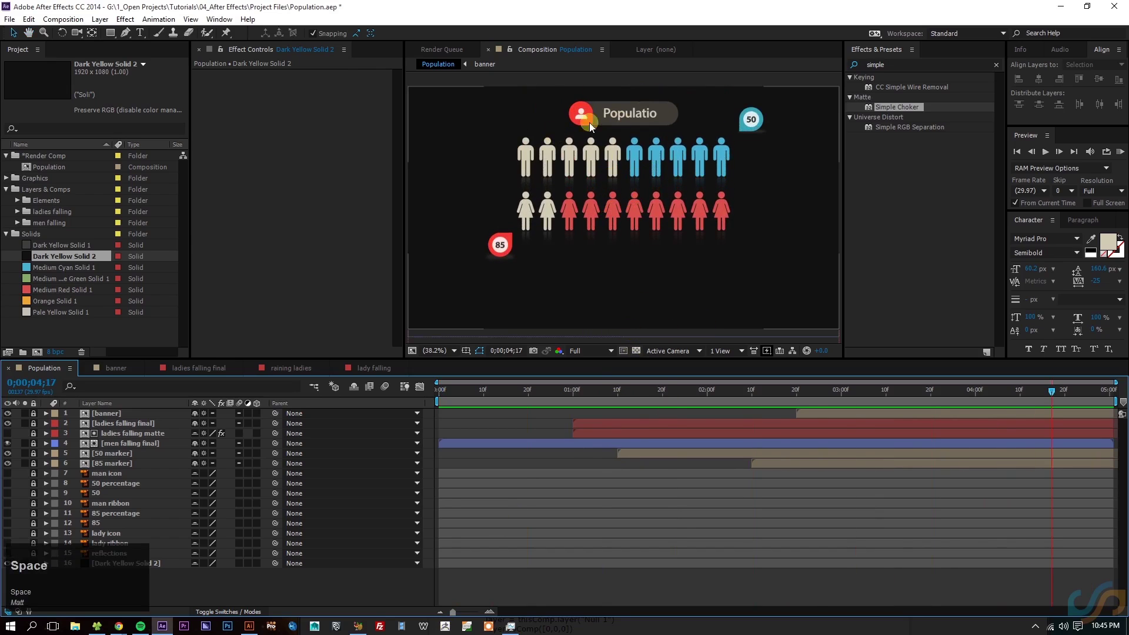
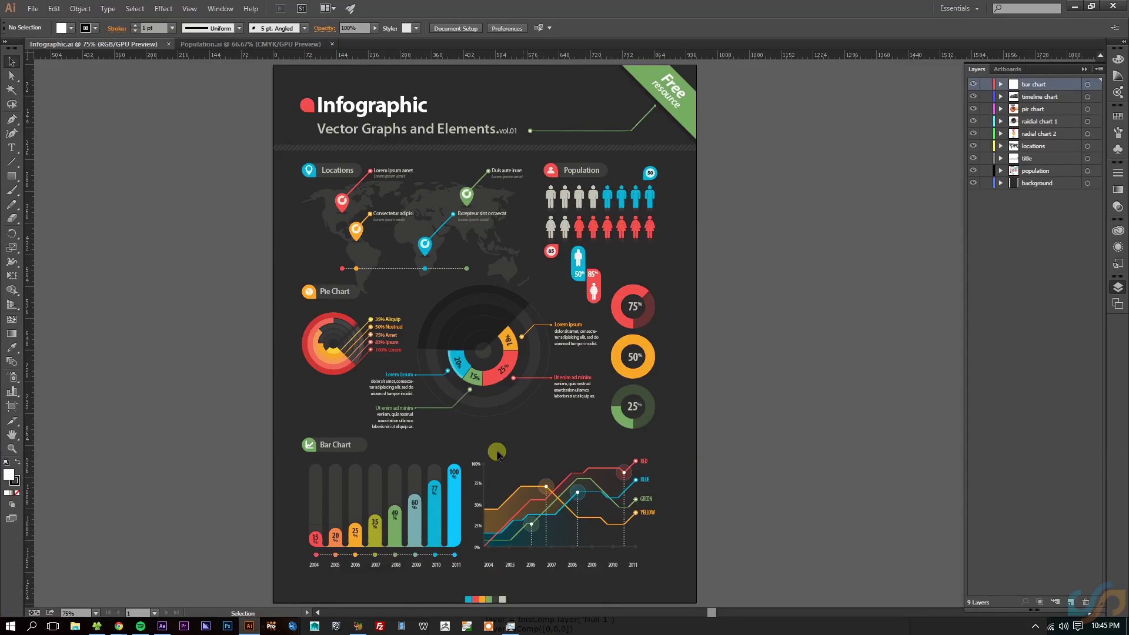
pyautogui.moveTo(334, 492); pyautogui.dragTo(816, 518)
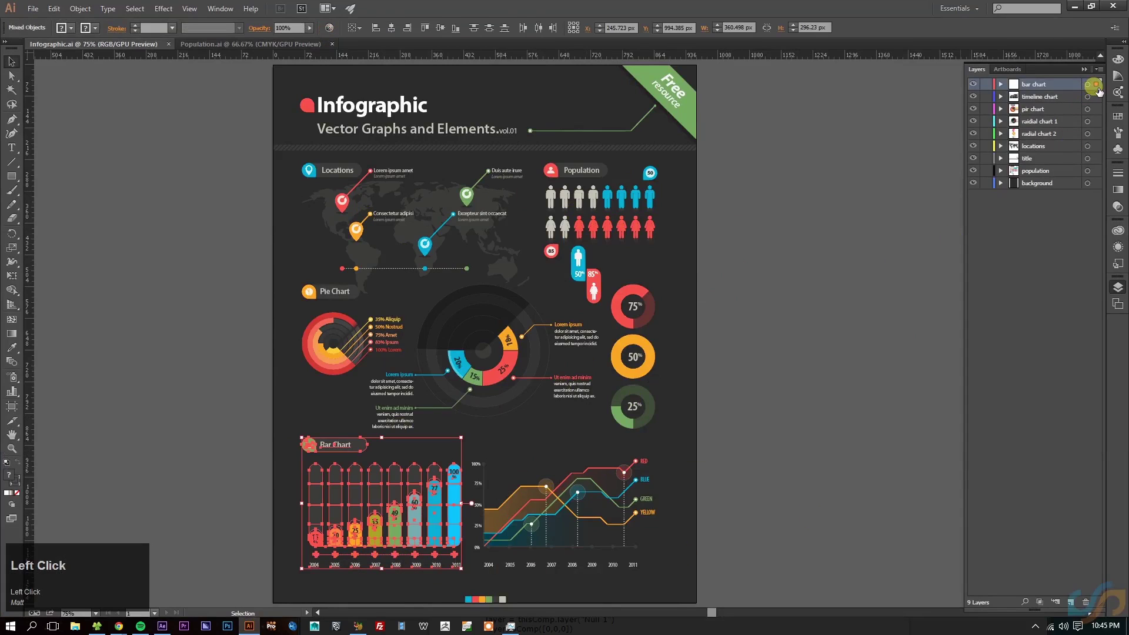
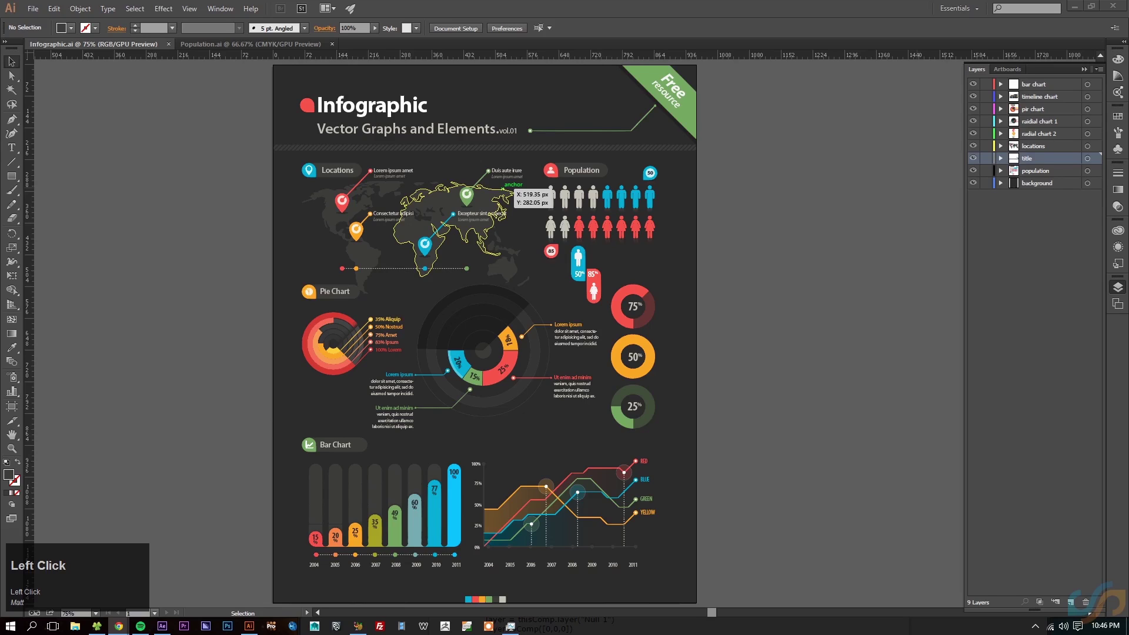
pyautogui.write('matt')
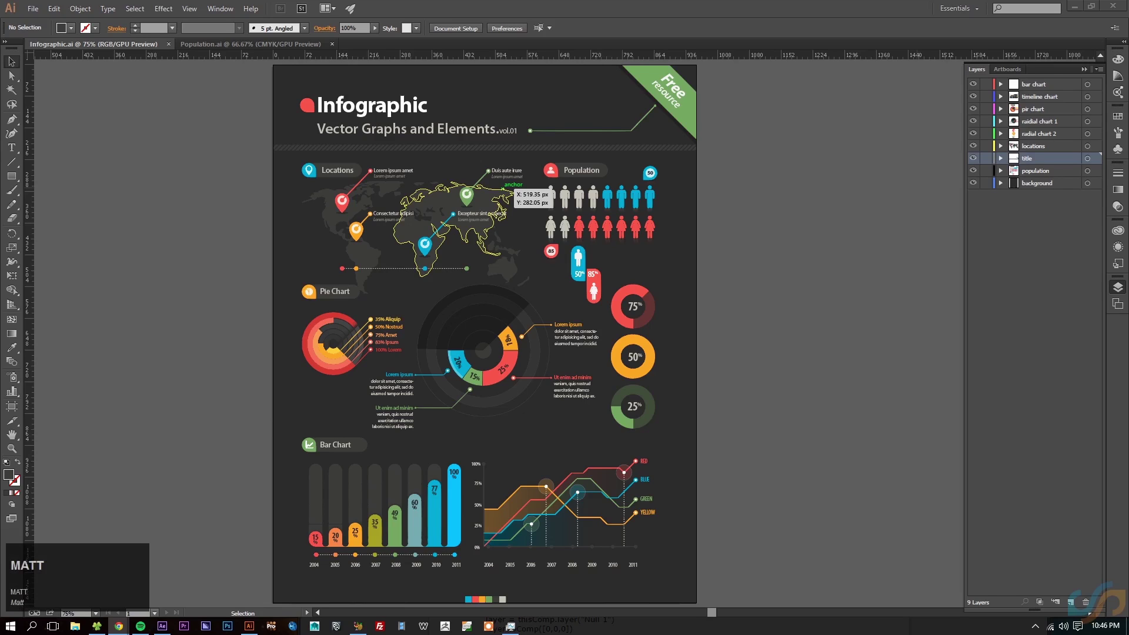